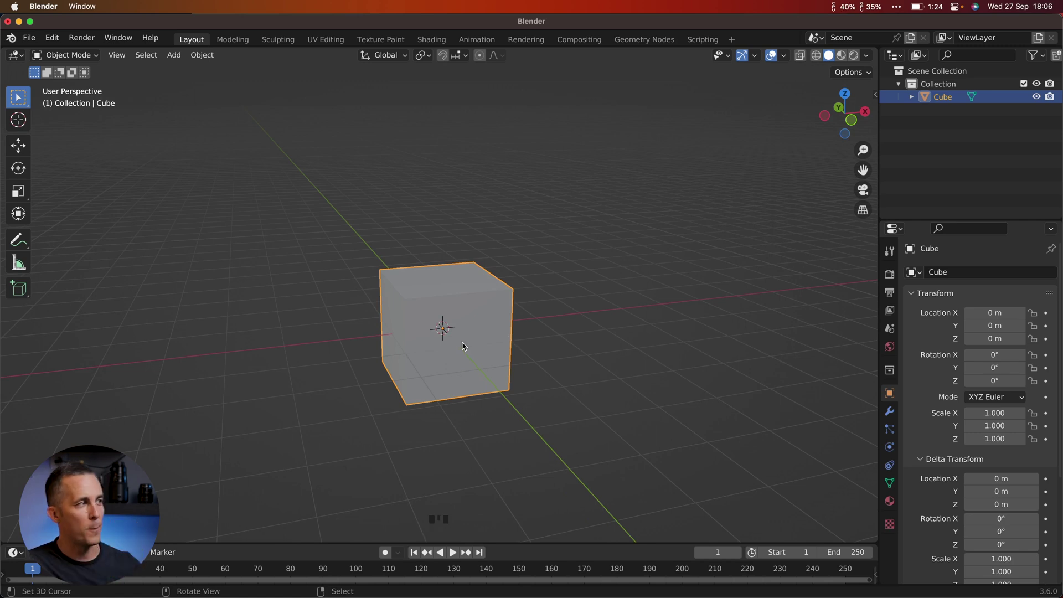
Show the default cube's Modifier Properties, with no modifiers added yet
{"action": "left_click_drag", "start_coordinate": [463, 343], "coordinate": [880, 393]}
{"action": "left_click", "coordinate": [892, 414]}
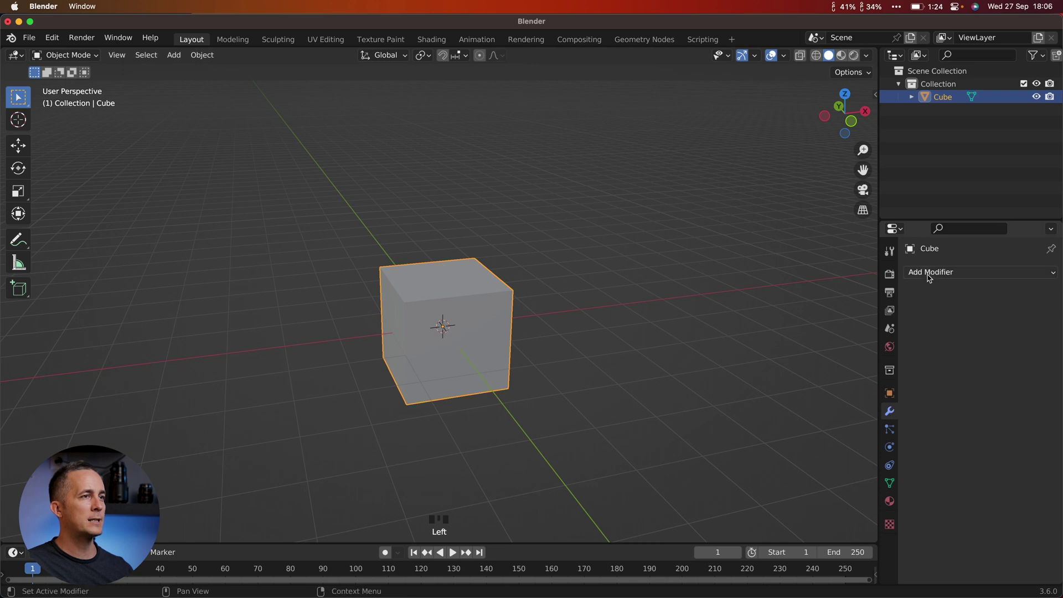
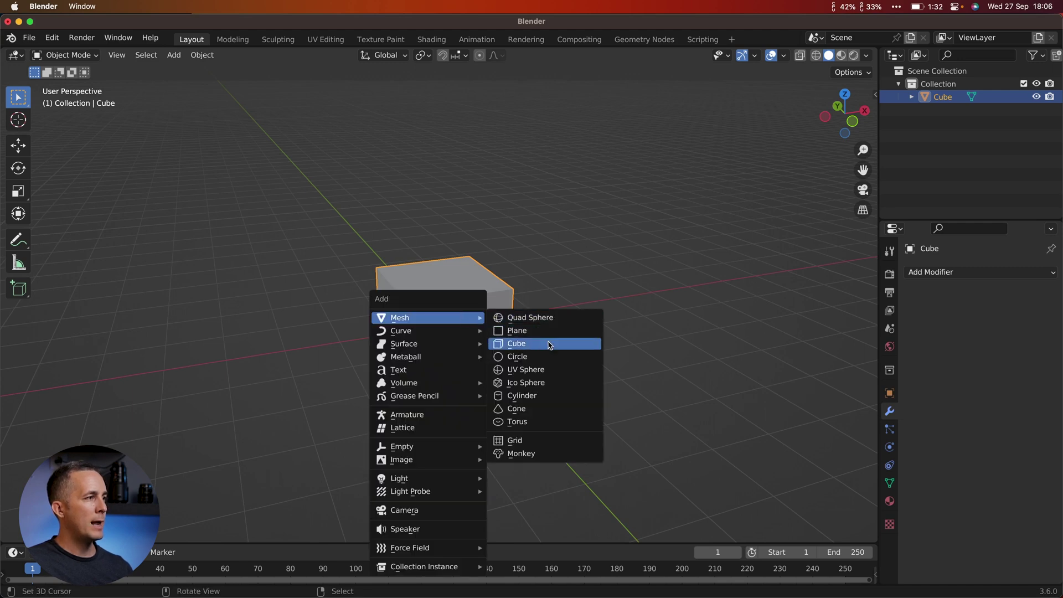
Add a UV sphere and move it upward above the cube
{"action": "key", "text": "shift+a"}
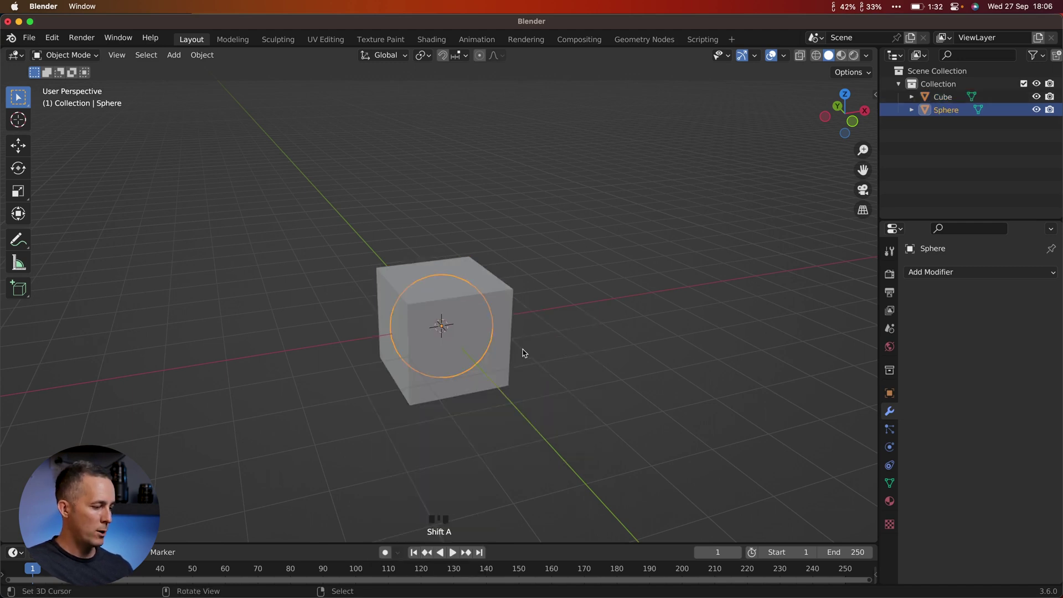
{"action": "key", "text": "g"}
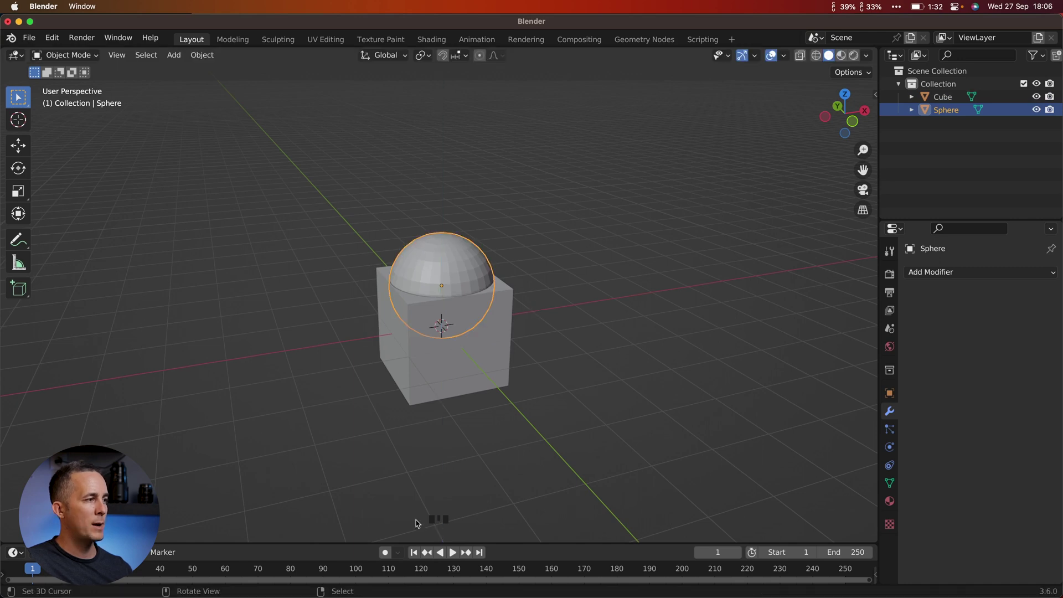
{"action": "left_click", "coordinate": [448, 519]}
{"action": "scroll", "scroll_direction": "up", "scroll_amount": 3}
{"action": "scroll", "scroll_direction": "down", "scroll_amount": 3}
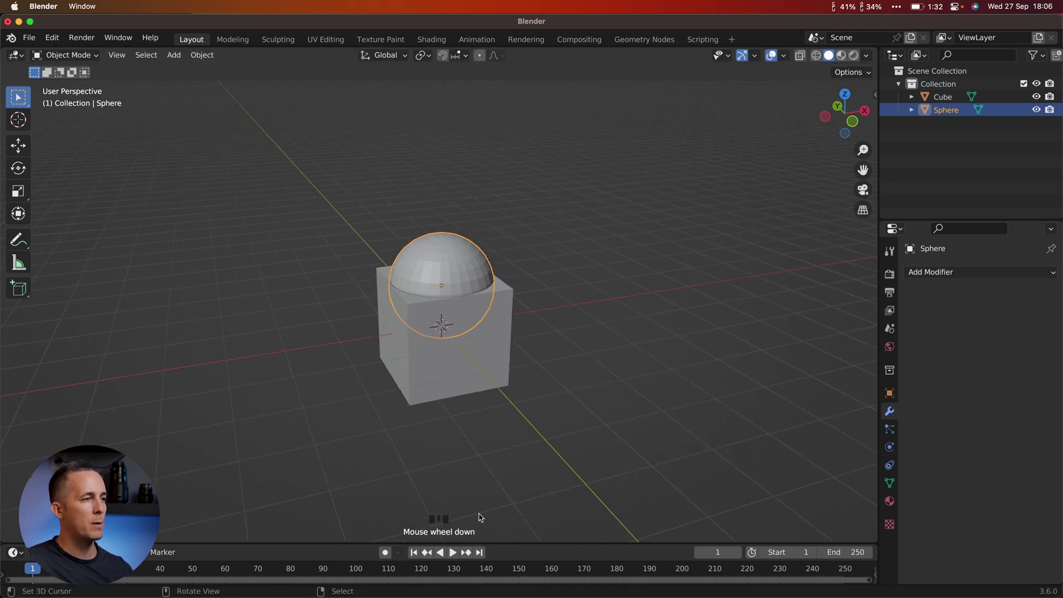
{"action": "left_click_drag", "start_coordinate": [480, 348], "coordinate": [467, 307]}
{"action": "key", "text": "KP_7"}
{"action": "scroll", "scroll_direction": "up", "scroll_amount": 3}
Move the sphere sideways so it overlaps the cube's upper corner
{"action": "key", "text": "g"}
{"action": "left_click_drag", "start_coordinate": [591, 303], "coordinate": [608, 229]}
{"action": "scroll", "scroll_direction": "down", "scroll_amount": 3}
{"action": "left_click_drag", "start_coordinate": [568, 259], "coordinate": [526, 303]}
{"action": "scroll", "scroll_direction": "up", "scroll_amount": 3}
{"action": "key", "text": "Delete"}
Shade the sphere smooth via its right-click quick actions
{"action": "key", "text": "w"}
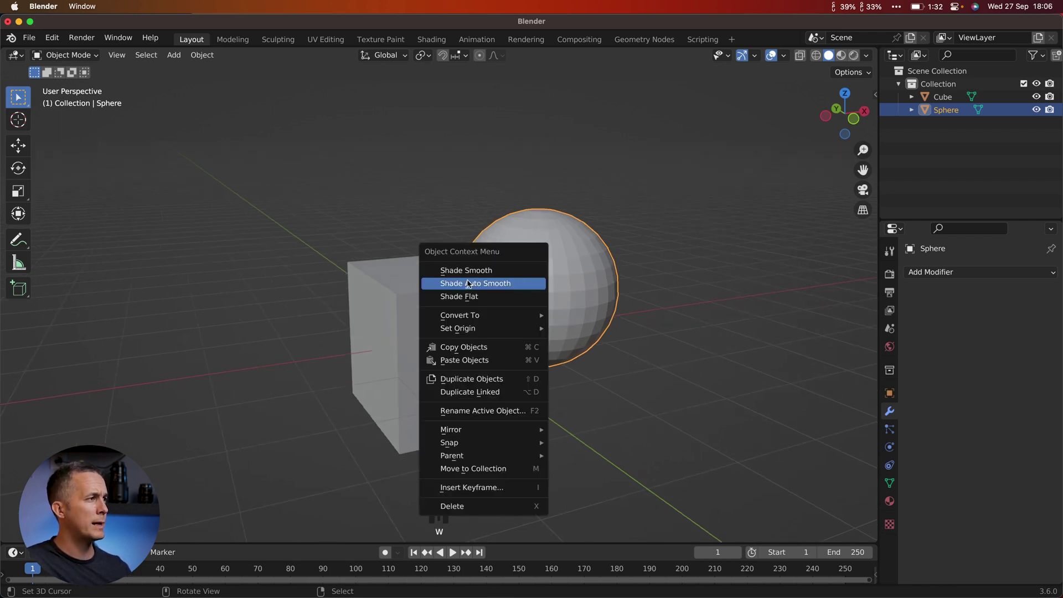
{"action": "right_click", "coordinate": [450, 313]}
{"action": "key", "text": "w"}
{"action": "right_click", "coordinate": [581, 269]}
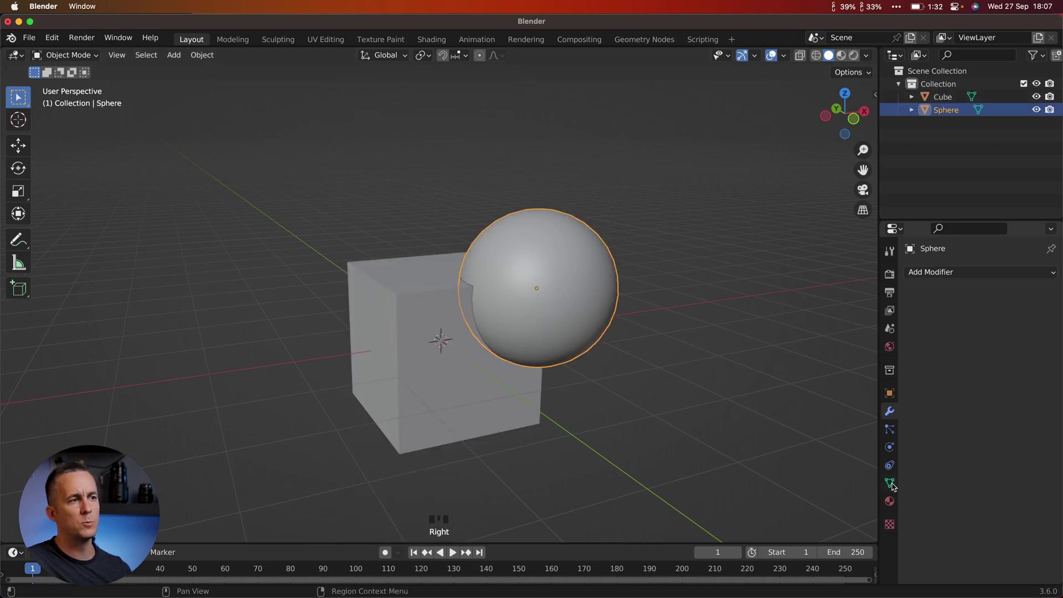
Enable Auto Smooth for the sphere's normals in Object Data Properties
{"action": "left_click", "coordinate": [894, 486]}
{"action": "scroll", "scroll_direction": "down", "scroll_amount": 3}
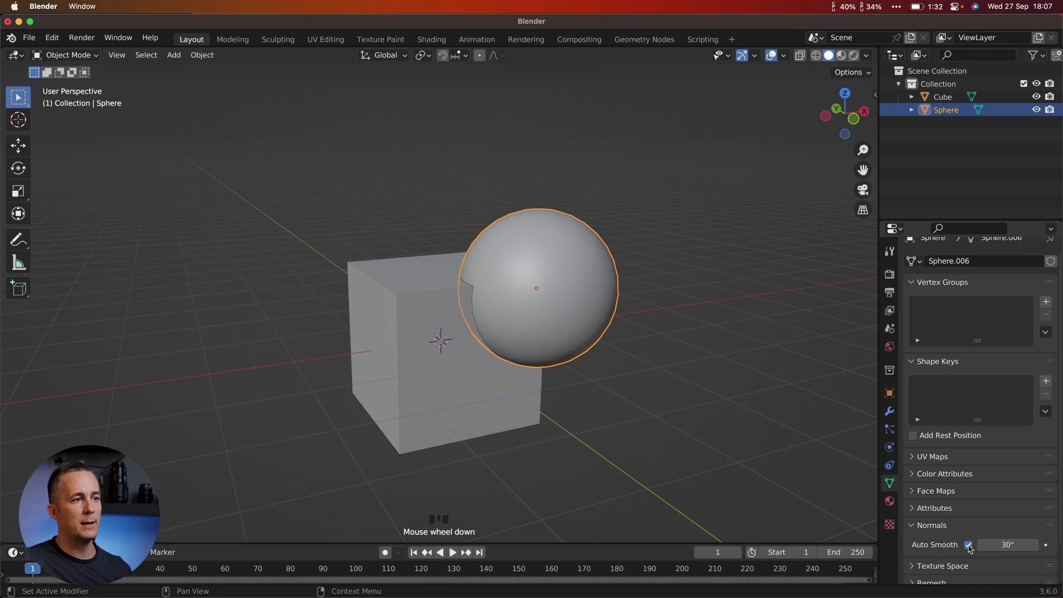
{"action": "left_click", "coordinate": [971, 550]}
{"action": "left_click", "coordinate": [971, 549]}
{"action": "right_click", "coordinate": [683, 319]}
{"action": "left_click_drag", "start_coordinate": [543, 280], "coordinate": [546, 276]}
{"action": "right_click", "coordinate": [546, 277]}
Select the cube so its empty modifier properties are shown
{"action": "left_click_drag", "start_coordinate": [438, 279], "coordinate": [894, 416]}
{"action": "left_click", "coordinate": [895, 416]}
{"action": "right_click", "coordinate": [420, 281]}
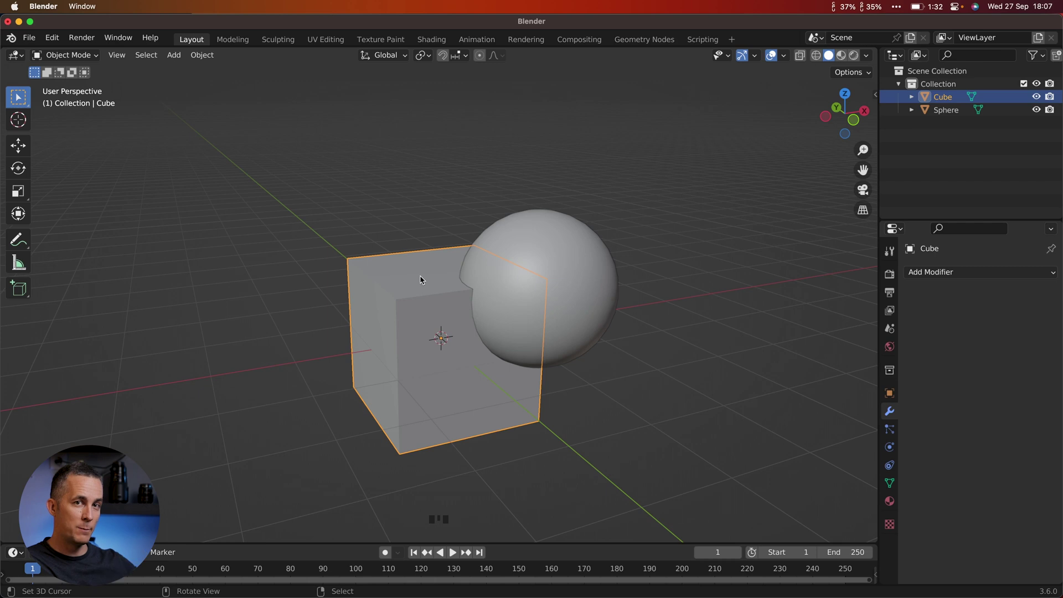
Add a Boolean modifier from the Generate group to the cube
{"action": "left_click_drag", "start_coordinate": [959, 280], "coordinate": [652, 330]}
{"action": "left_click", "coordinate": [996, 315]}
{"action": "left_click", "coordinate": [930, 310]}
{"action": "left_click", "coordinate": [993, 312]}
{"action": "left_click", "coordinate": [1018, 313]}
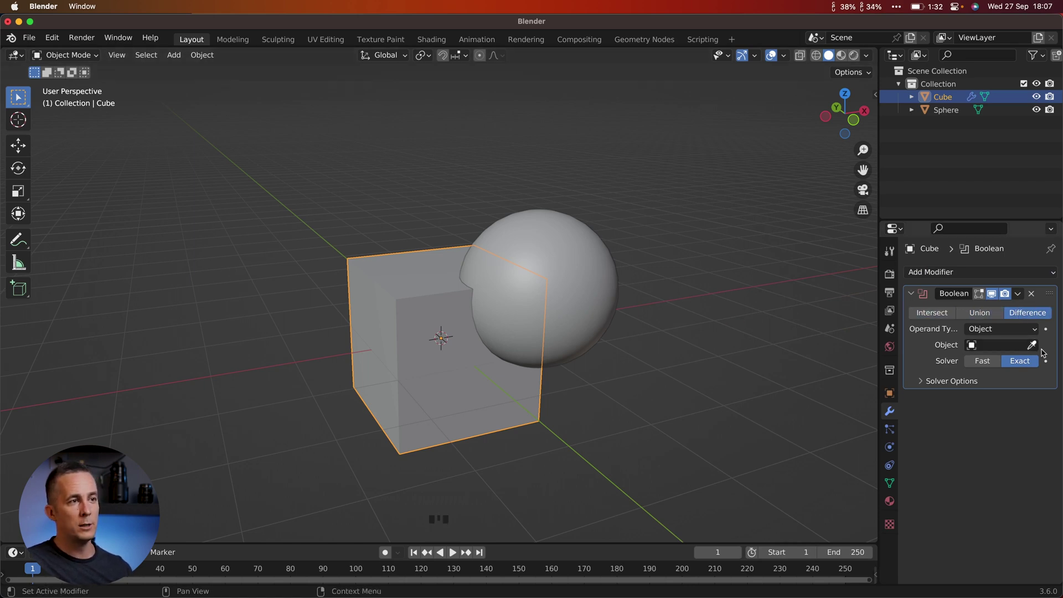
Pick the sphere as the Boolean target with the eyedropper and set it to Union
{"action": "left_click", "coordinate": [1037, 350]}
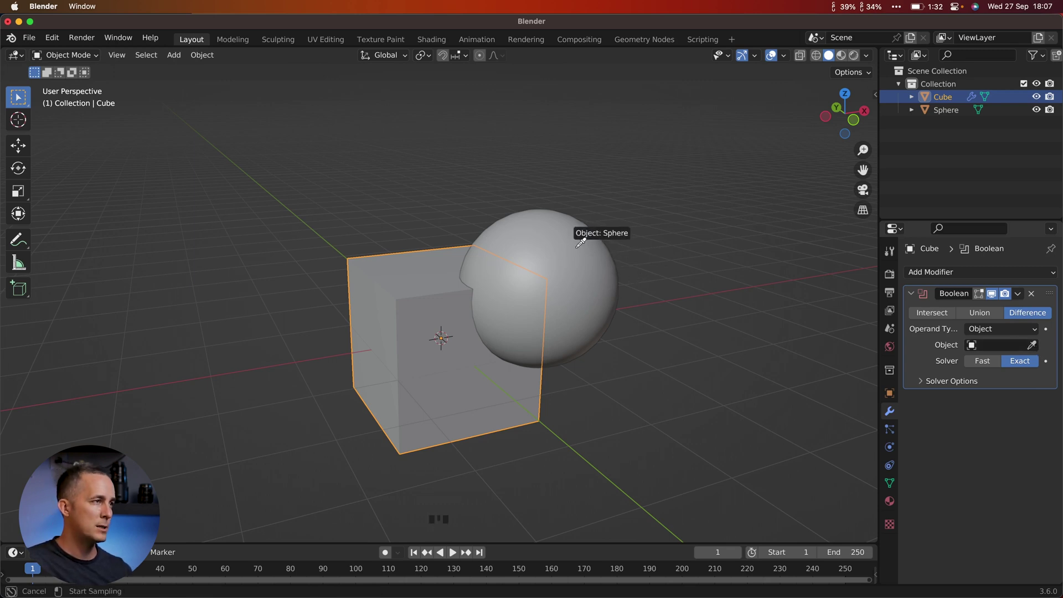
{"action": "left_click_drag", "start_coordinate": [574, 257], "coordinate": [992, 316]}
{"action": "left_click", "coordinate": [992, 315]}
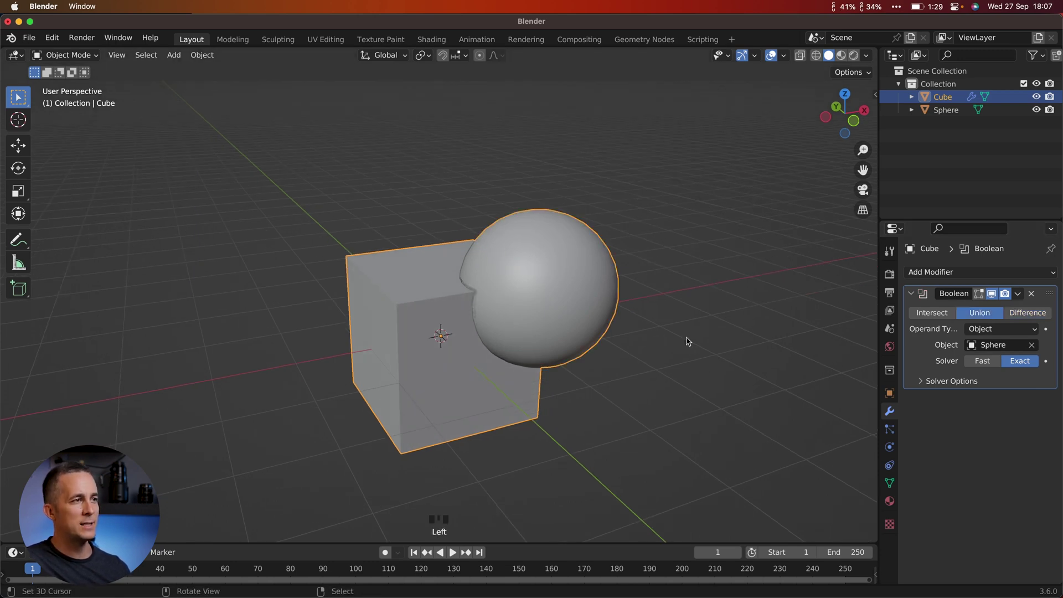
Try the Intersect Boolean mode and hide the sphere to inspect the result
{"action": "left_click", "coordinate": [942, 313]}
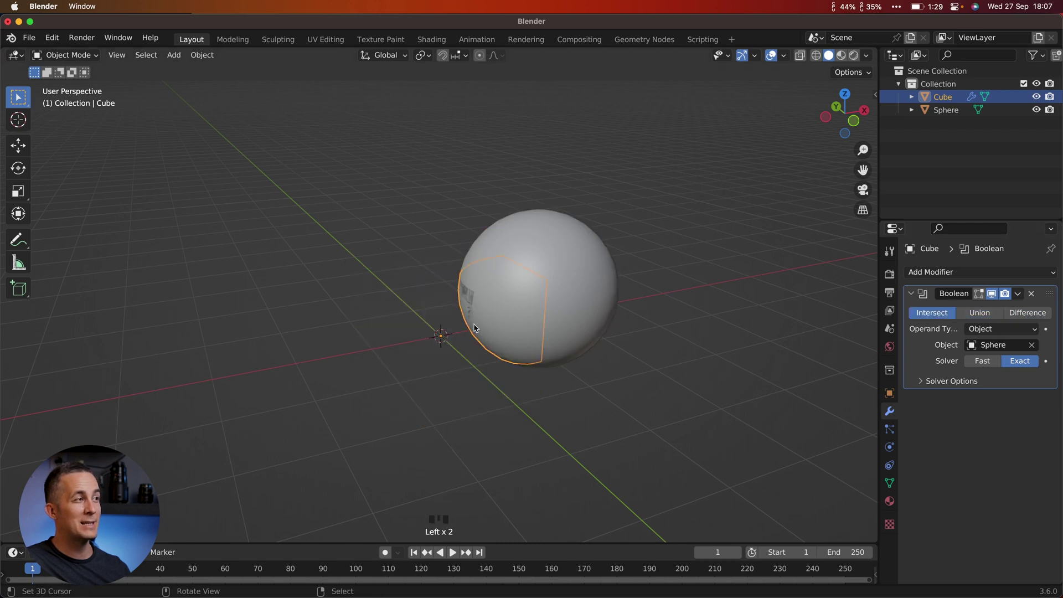
{"action": "left_click", "coordinate": [1028, 312]}
{"action": "left_click", "coordinate": [1040, 110]}
{"action": "left_click_drag", "start_coordinate": [416, 297], "coordinate": [982, 314]}
{"action": "left_click", "coordinate": [983, 315]}
{"action": "left_click_drag", "start_coordinate": [700, 332], "coordinate": [561, 243]}
{"action": "left_click", "coordinate": [928, 314]}
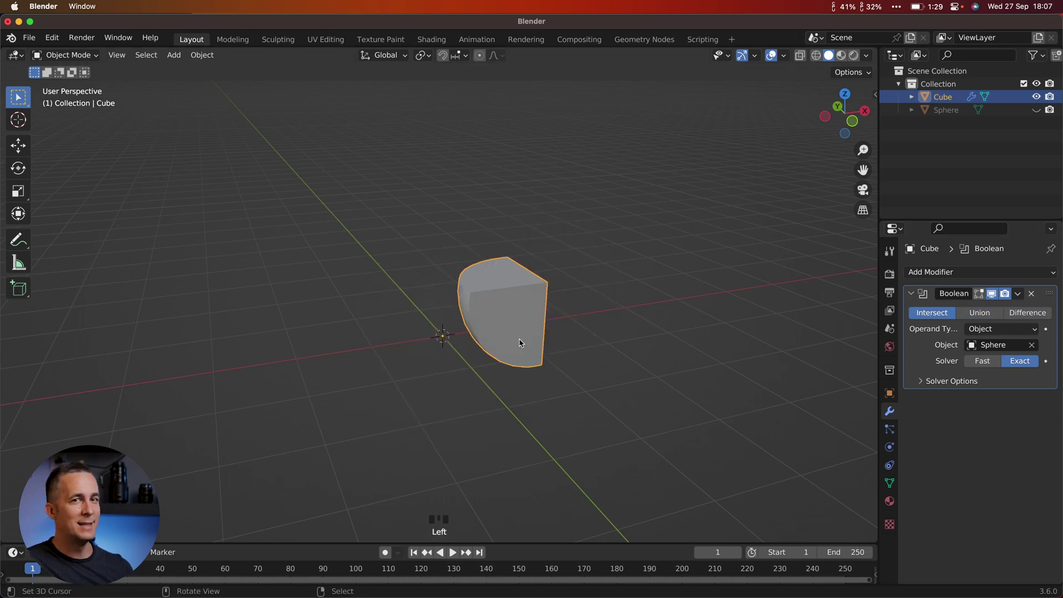
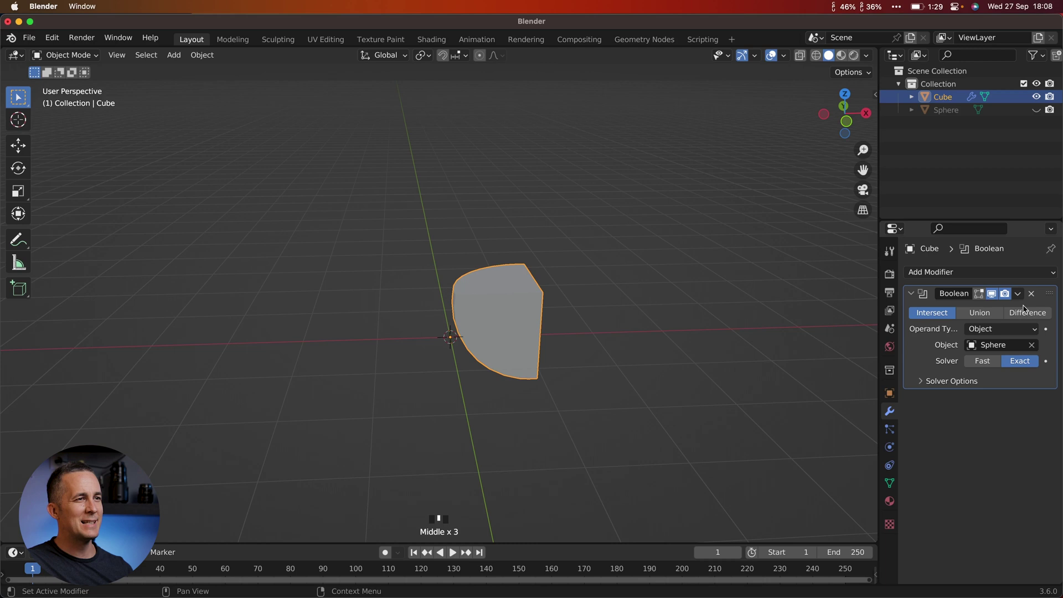
Set the Boolean to Difference and hide the sphere, leaving a spherical scoop in the cube
{"action": "left_click", "coordinate": [1025, 315]}
{"action": "left_click", "coordinate": [1036, 115]}
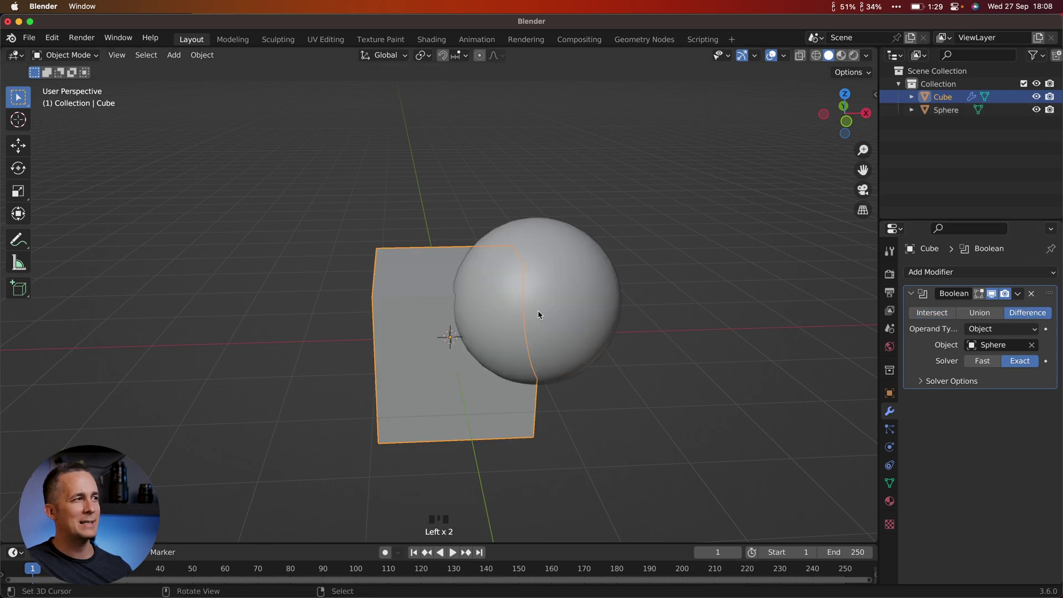
{"action": "left_click", "coordinate": [1036, 115]}
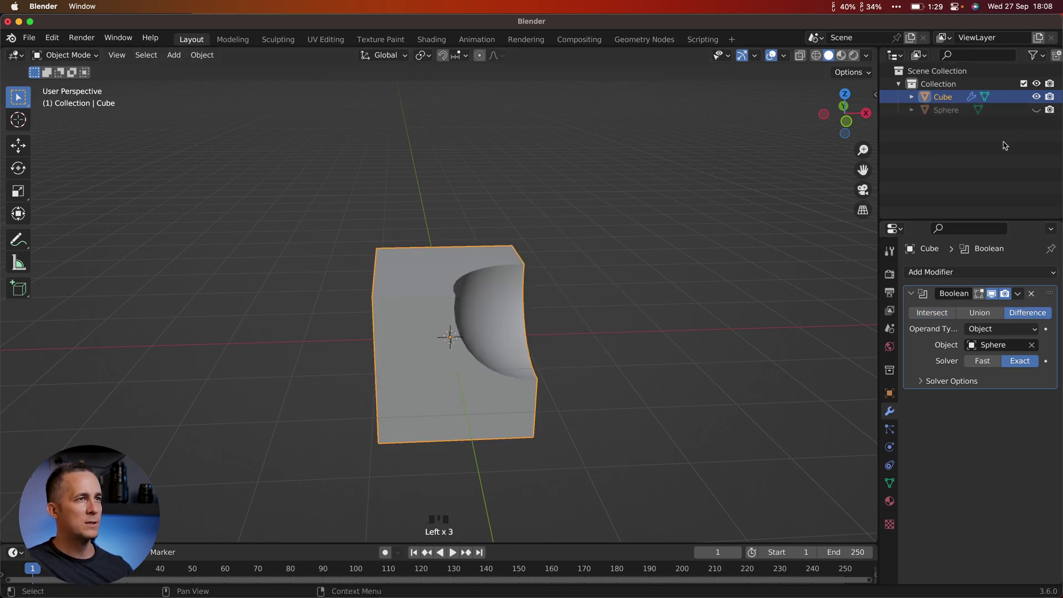
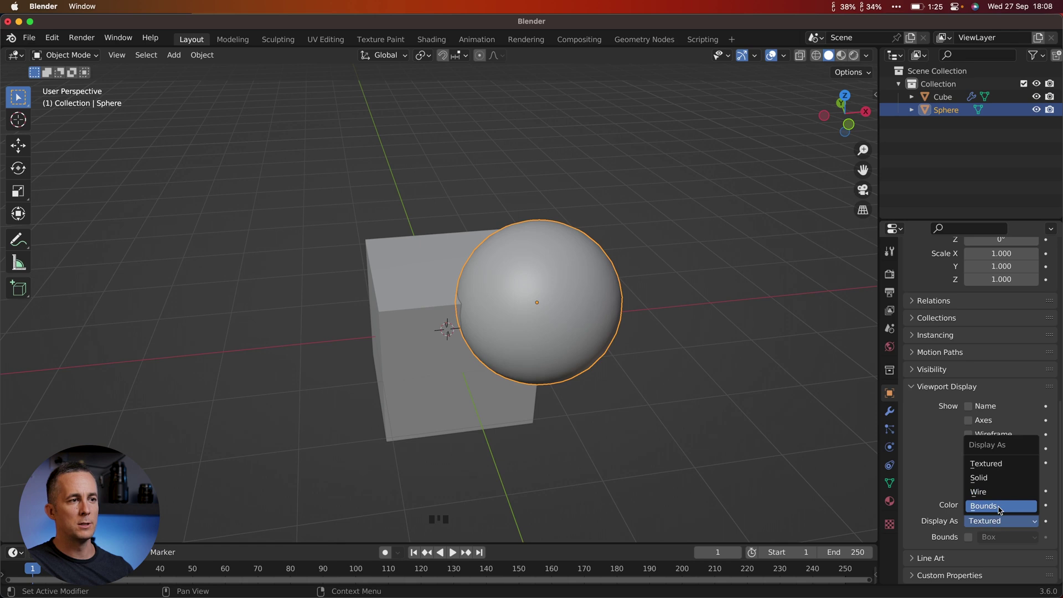
Set the sphere's Display As to Bounds so it draws as a bounding box
{"action": "left_click_drag", "start_coordinate": [517, 286], "coordinate": [1038, 112]}
{"action": "left_click", "coordinate": [1038, 112]}
{"action": "left_click", "coordinate": [1057, 114]}
{"action": "right_click", "coordinate": [632, 260]}
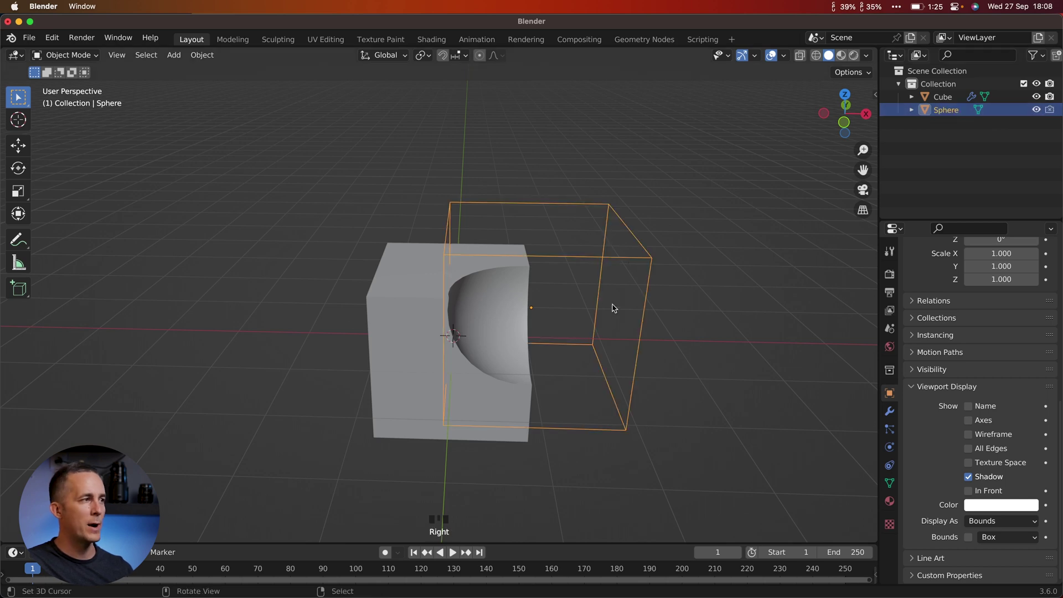
Move the sphere into the centre of the cube
{"action": "key", "text": "g"}
{"action": "left_click_drag", "start_coordinate": [575, 299], "coordinate": [557, 302]}
{"action": "key", "text": "g"}
{"action": "left_click_drag", "start_coordinate": [555, 331], "coordinate": [606, 295]}
{"action": "key", "text": "s"}
{"action": "middle_click", "coordinate": [550, 306]}
{"action": "key", "text": "g"}
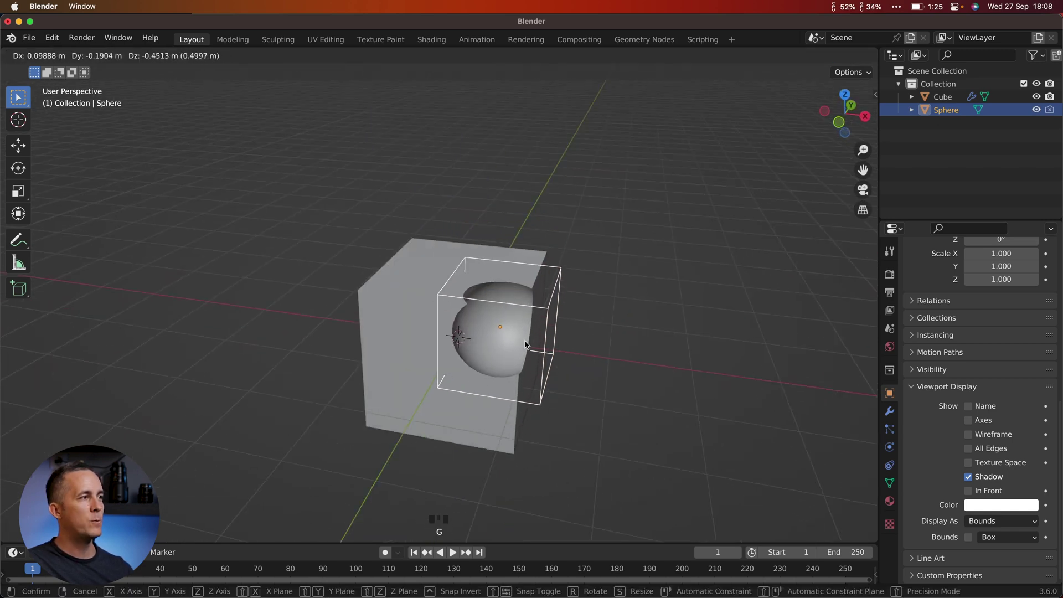
{"action": "left_click_drag", "start_coordinate": [539, 344], "coordinate": [605, 333]}
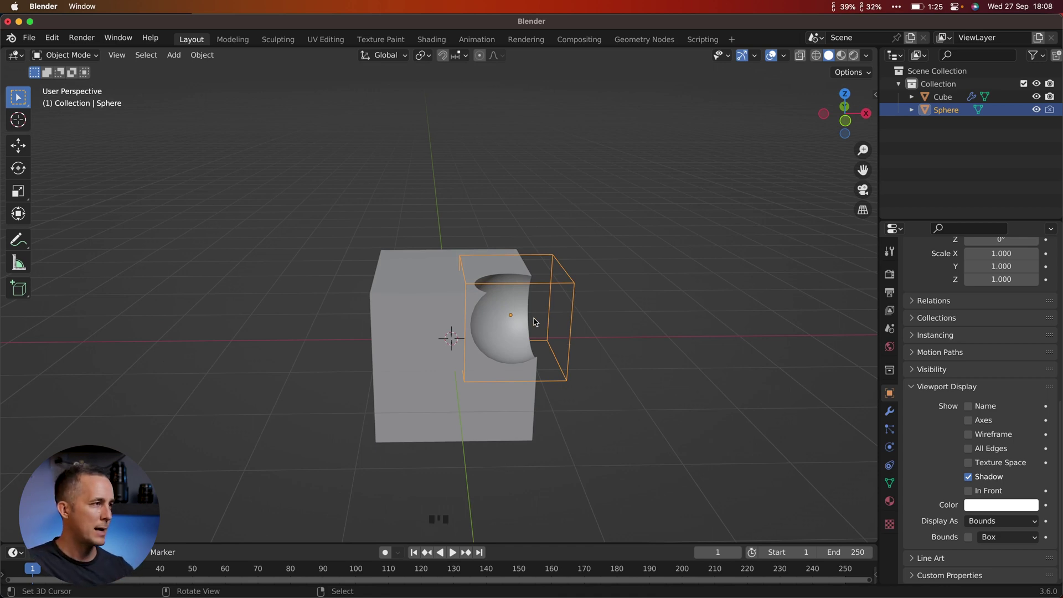
{"action": "left_click_drag", "start_coordinate": [535, 322], "coordinate": [526, 344]}
Scale the sphere up so it cuts round holes through the cube's faces
{"action": "key", "text": "shift+s"}
{"action": "left_click_drag", "start_coordinate": [476, 291], "coordinate": [503, 319]}
{"action": "key", "text": "s"}
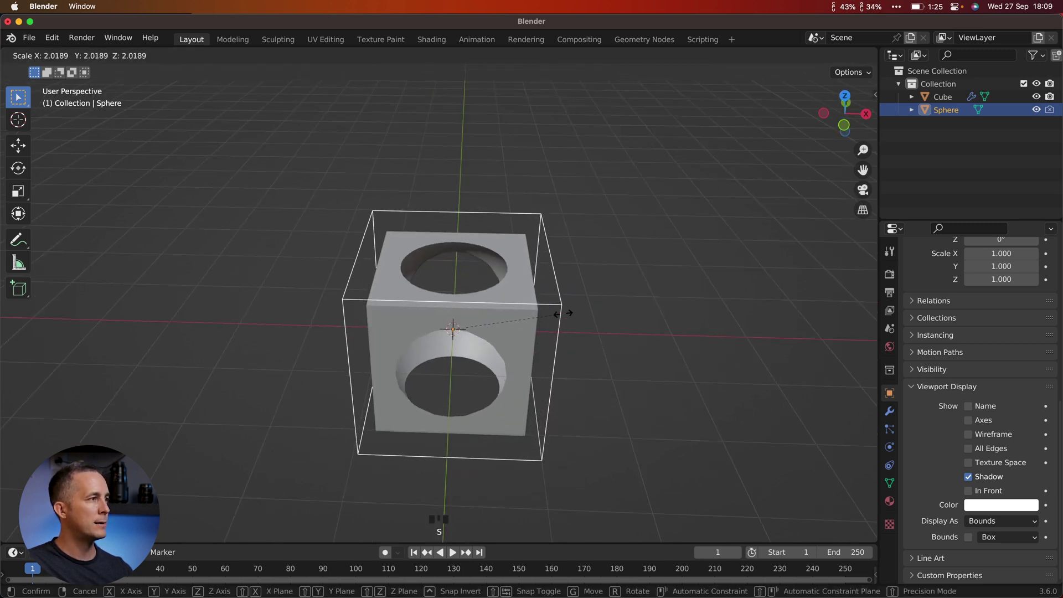
Enlarge the sphere further and confirm its new size
{"action": "left_click_drag", "start_coordinate": [558, 338], "coordinate": [650, 361]}
{"action": "left_click_drag", "start_coordinate": [650, 361], "coordinate": [644, 345]}
{"action": "left_click_drag", "start_coordinate": [644, 344], "coordinate": [582, 355]}
{"action": "left_click_drag", "start_coordinate": [595, 346], "coordinate": [893, 417]}
{"action": "left_click", "coordinate": [893, 416]}
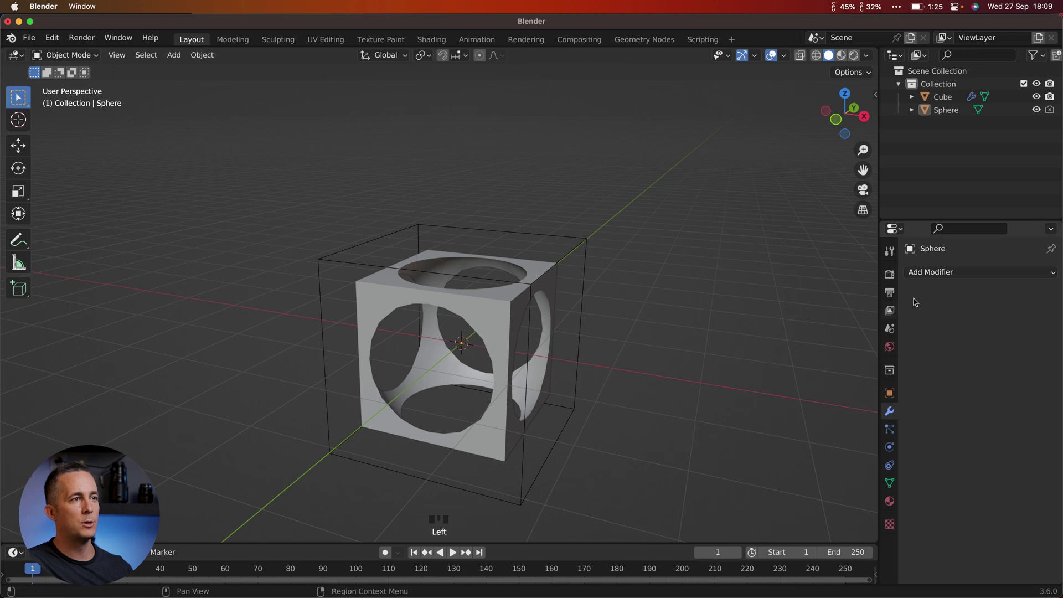
Select the cube and set its Boolean to Intersect, leaving a rounded dice-like shape
{"action": "right_click", "coordinate": [495, 316]}
{"action": "left_click", "coordinate": [982, 314]}
{"action": "left_click_drag", "start_coordinate": [584, 340], "coordinate": [948, 315]}
{"action": "left_click", "coordinate": [947, 315]}
{"action": "left_click_drag", "start_coordinate": [635, 312], "coordinate": [984, 316]}
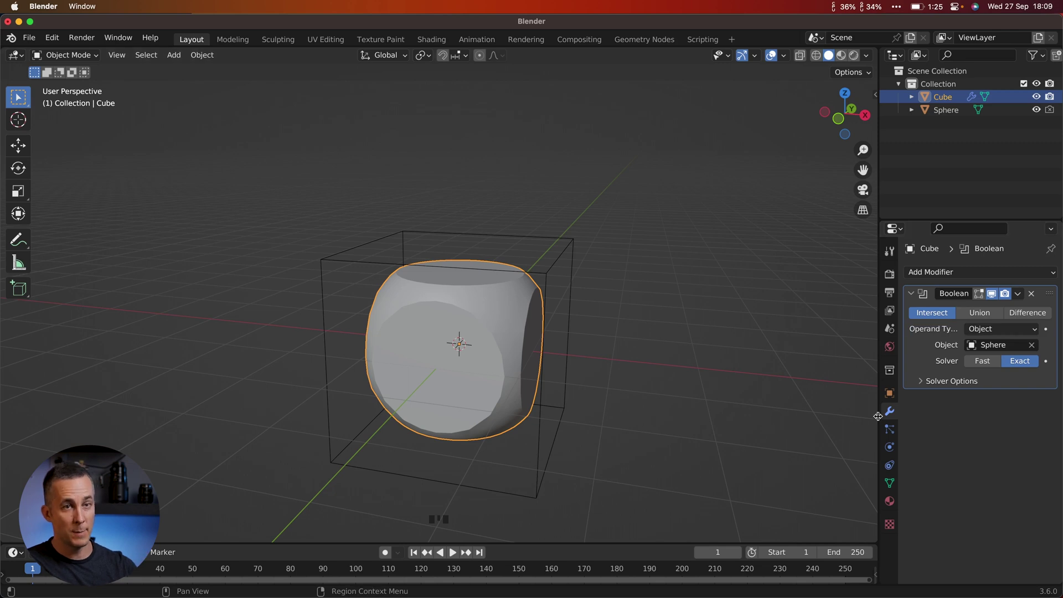
Select the sphere and undo several times back to the single-scoop cube result
{"action": "left_click_drag", "start_coordinate": [673, 348], "coordinate": [583, 273]}
{"action": "right_click", "coordinate": [583, 273]}
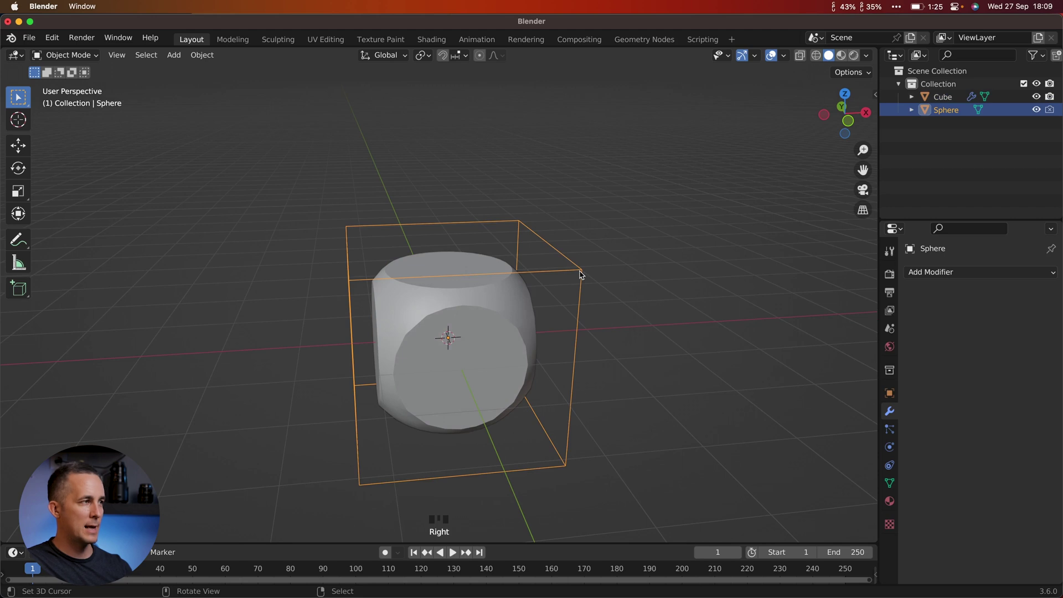
{"action": "key", "text": "z"}
{"action": "key", "text": "z"}
{"action": "key", "text": "z"}
{"action": "key", "text": "z"}
{"action": "key", "text": "z"}
{"action": "key", "text": "z"}
{"action": "left_click_drag", "start_coordinate": [579, 306], "coordinate": [806, 257]}
{"action": "scroll", "scroll_direction": "up", "scroll_amount": 3}
{"action": "left_click", "coordinate": [1054, 111]}
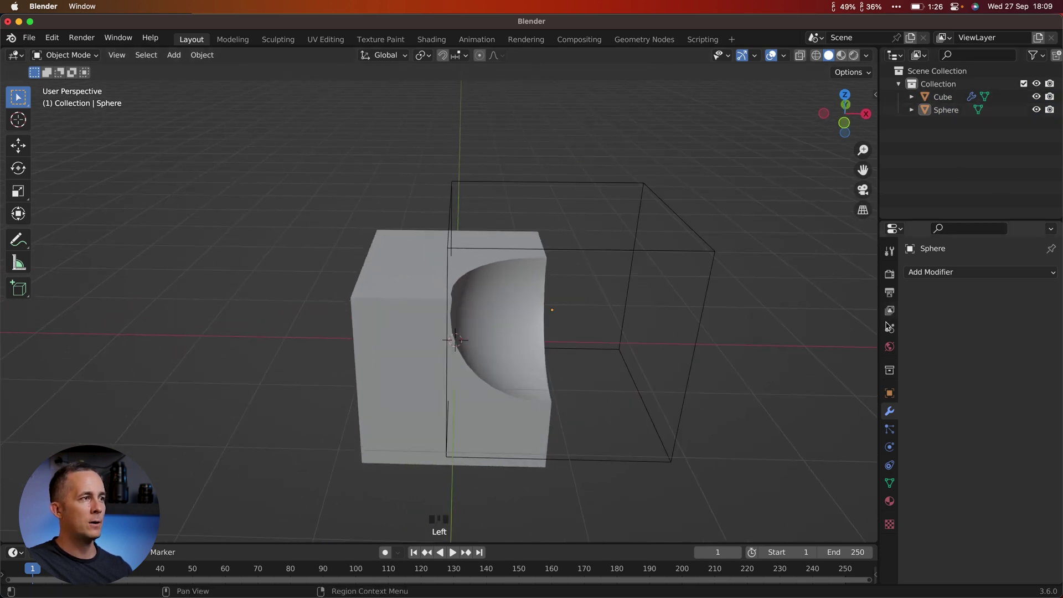
Set the sphere's Display As to Textured, select the cube and find the Bool Tool add-on
{"action": "left_click", "coordinate": [892, 396]}
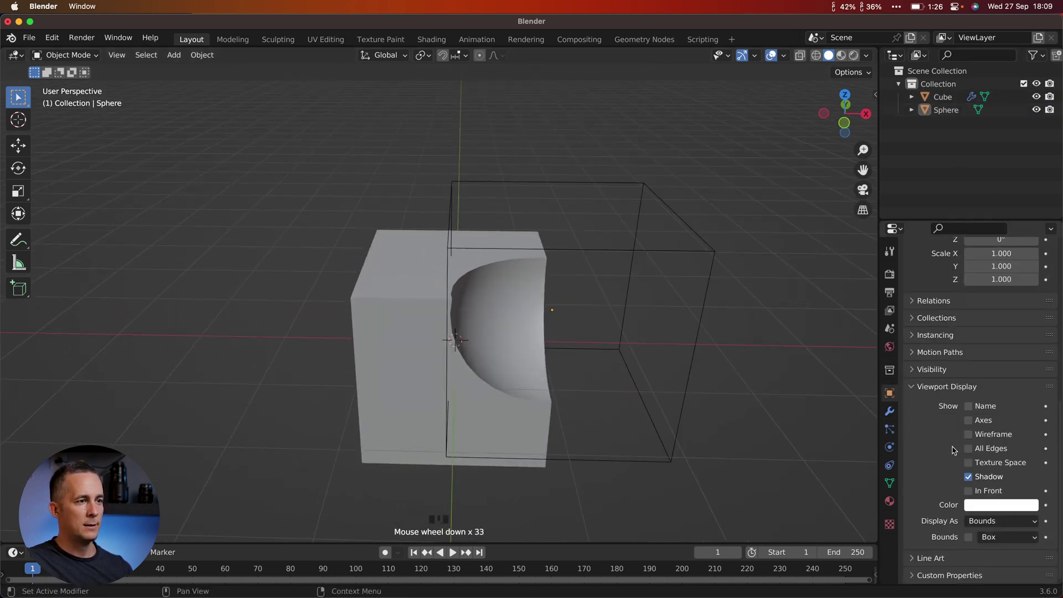
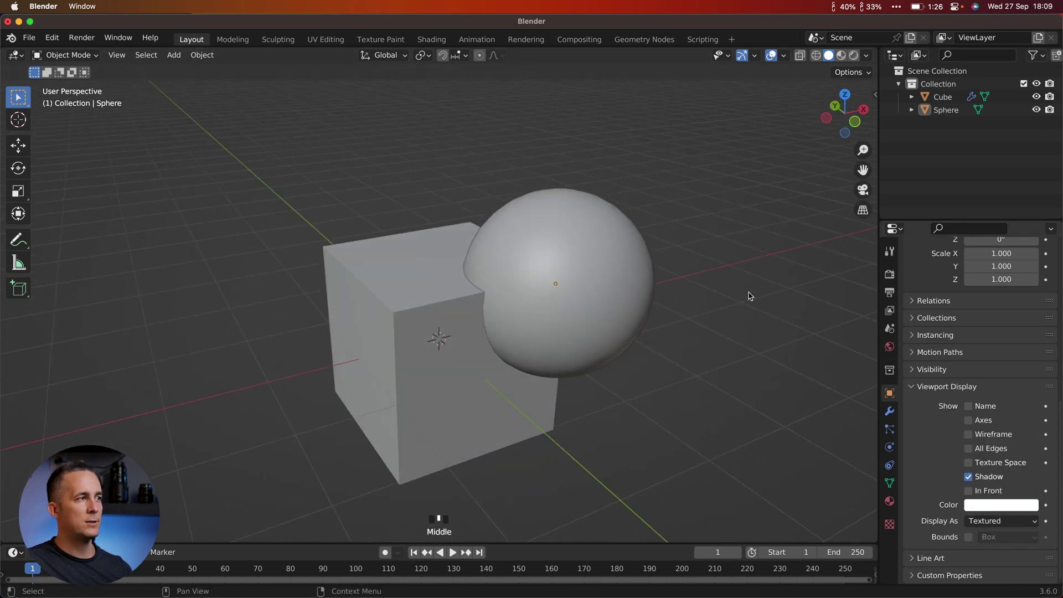
{"action": "right_click", "coordinate": [456, 368]}
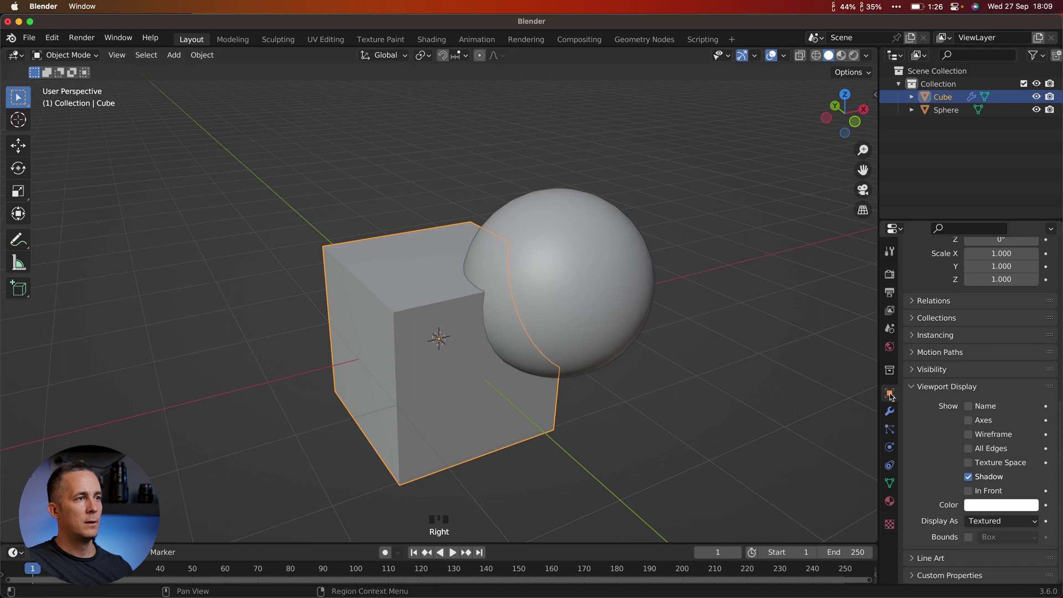
{"action": "left_click", "coordinate": [891, 413]}
Select the sphere, then add the cube so it is the active object
{"action": "left_click_drag", "start_coordinate": [1032, 294], "coordinate": [386, 76]}
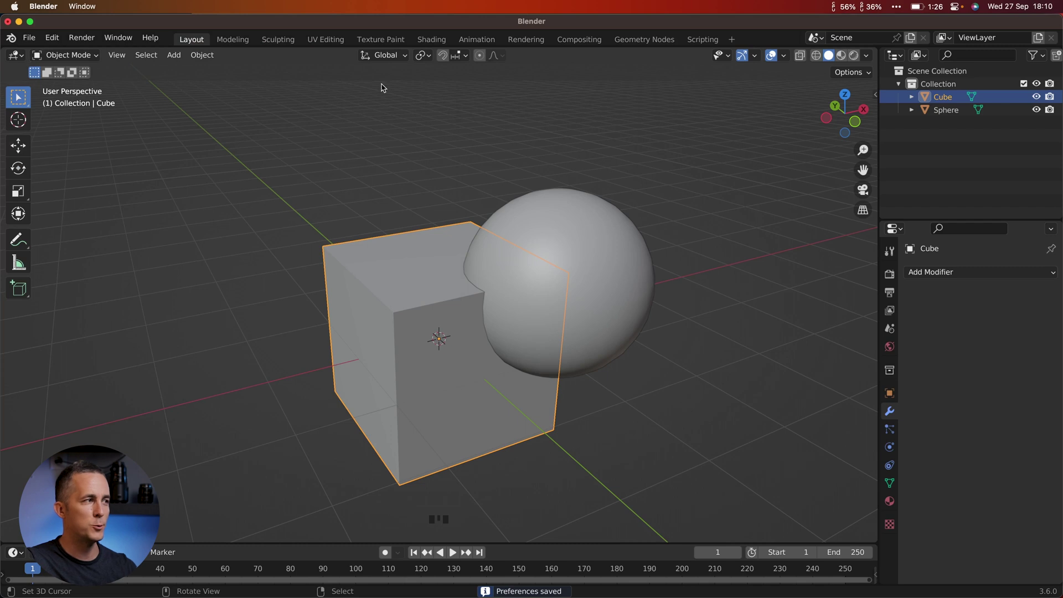
{"action": "left_click_drag", "start_coordinate": [531, 176], "coordinate": [593, 257]}
{"action": "right_click", "coordinate": [598, 260]}
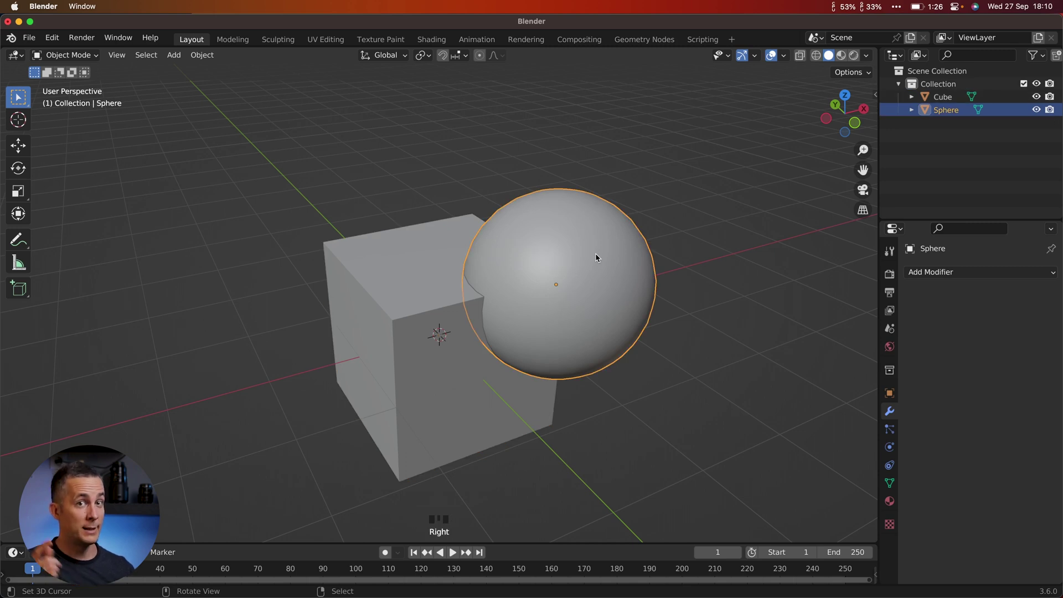
{"action": "right_click", "coordinate": [417, 298]}
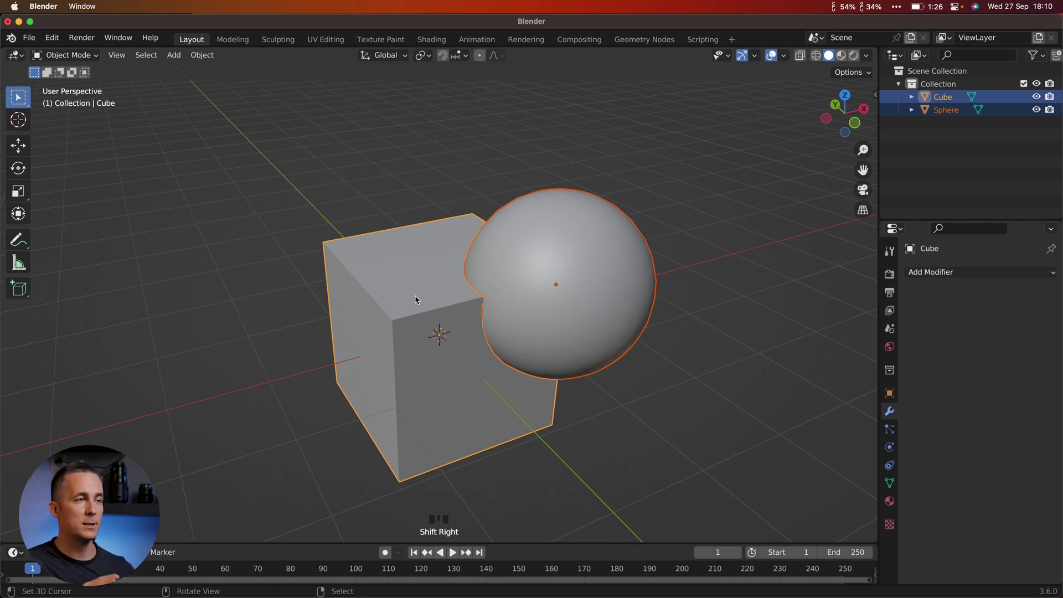
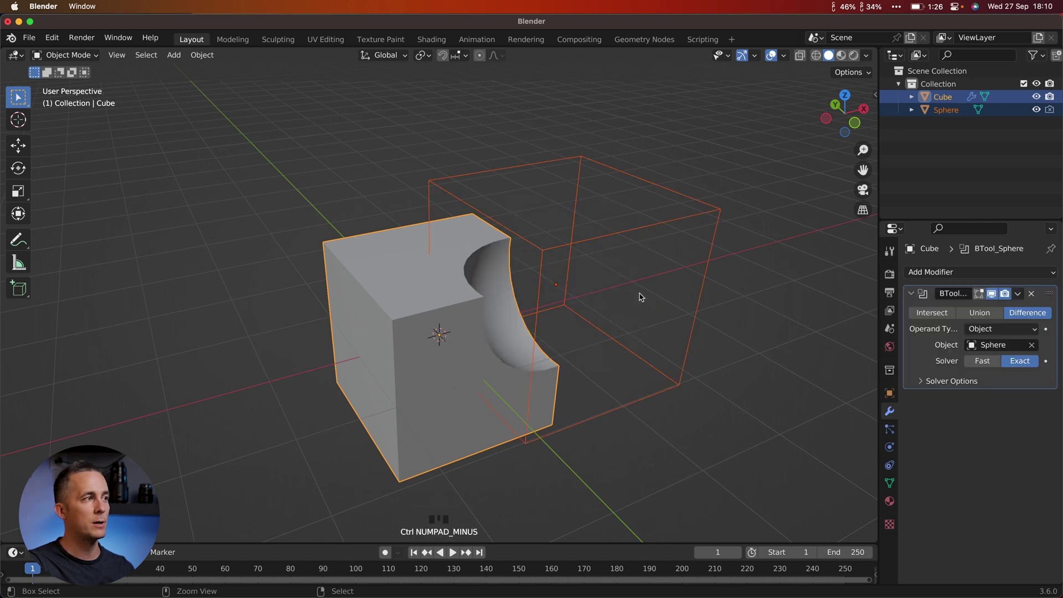
{"action": "scroll", "scroll_direction": "down", "scroll_amount": 3}
{"action": "left_click_drag", "start_coordinate": [634, 295], "coordinate": [944, 123]}
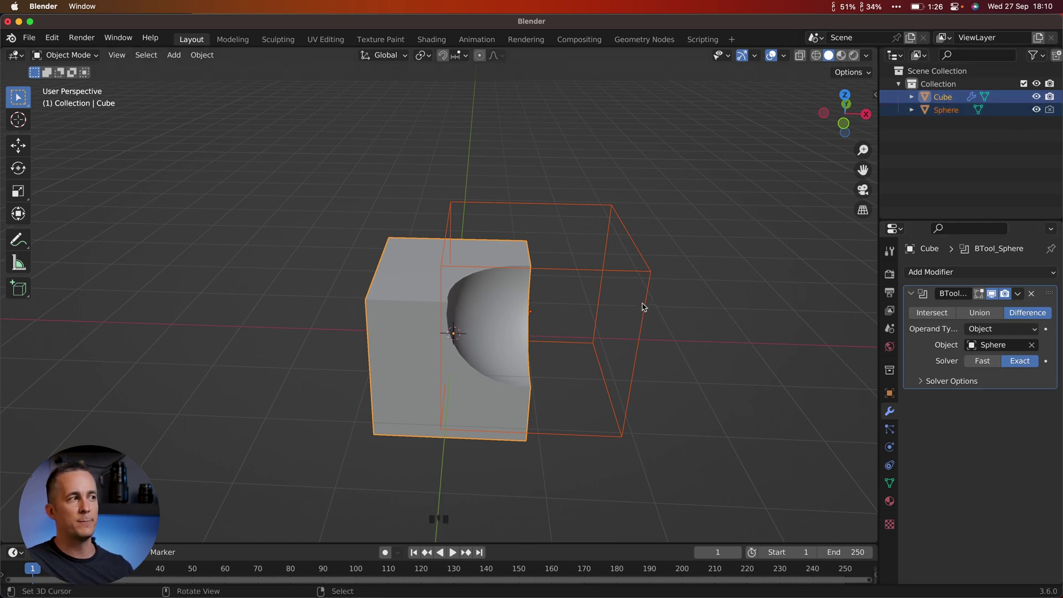
{"action": "left_click", "coordinate": [990, 319]}
{"action": "left_click", "coordinate": [929, 319]}
{"action": "left_click_drag", "start_coordinate": [650, 288], "coordinate": [1045, 321]}
{"action": "left_click", "coordinate": [1045, 321]}
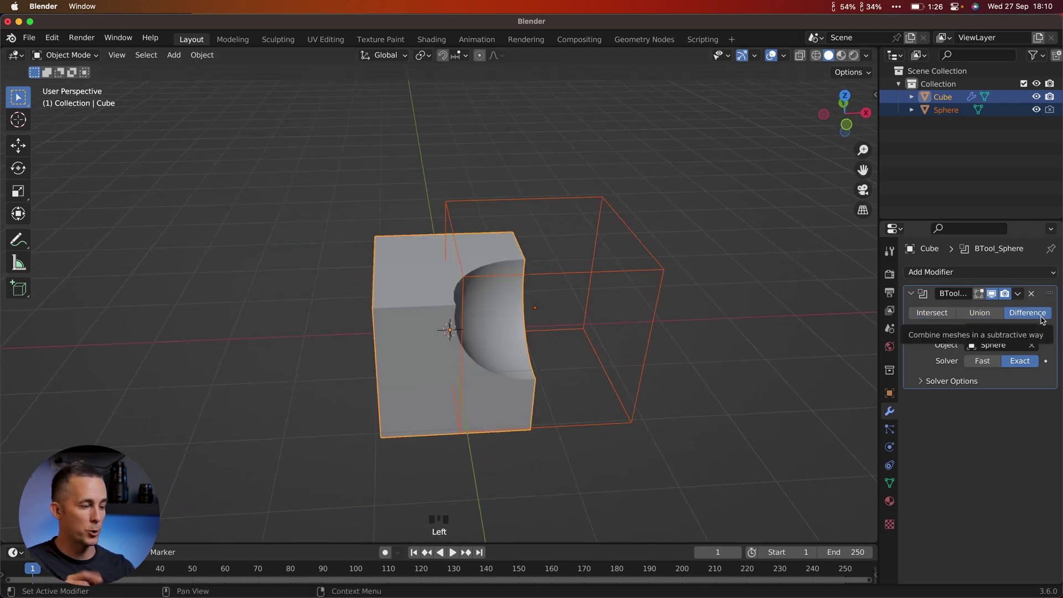
{"action": "key", "text": "z"}
{"action": "key", "text": "z"}
{"action": "key", "text": "z"}
{"action": "key", "text": "z"}
{"action": "key", "text": "ctrl+KP_Add"}
{"action": "key", "text": "z"}
{"action": "key", "text": "ctrl+KP_Subtract"}
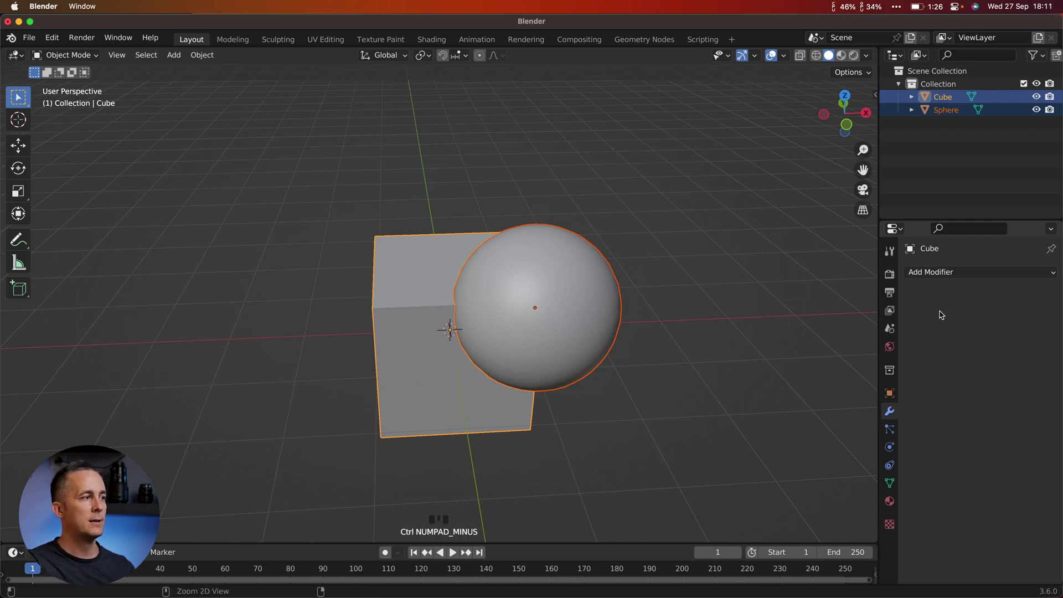
{"action": "key", "text": "z"}
{"action": "right_click", "coordinate": [425, 310]}
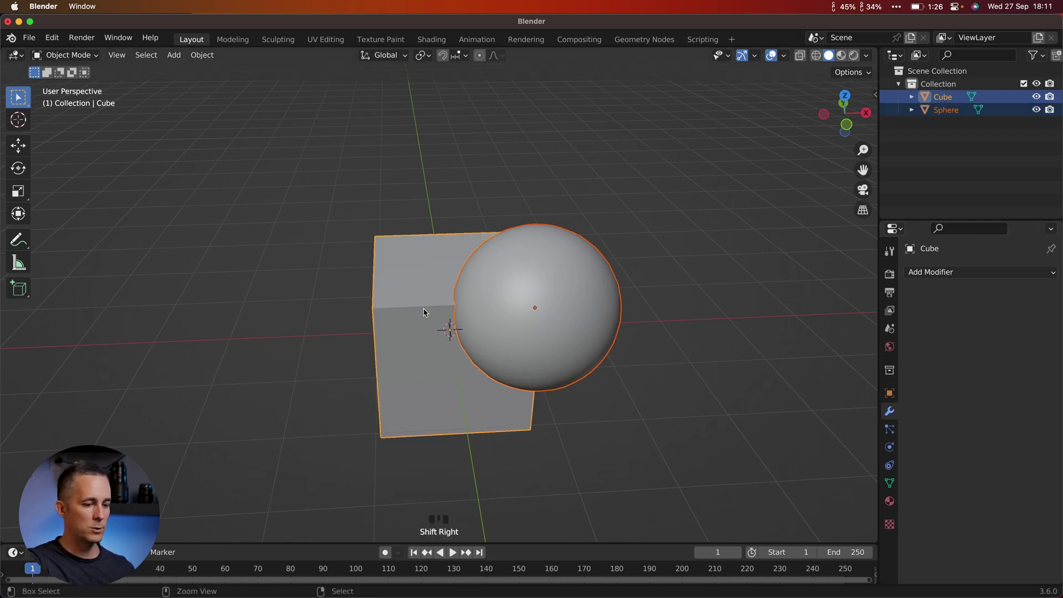
{"action": "key", "text": "ctrl+KP_Multiply"}
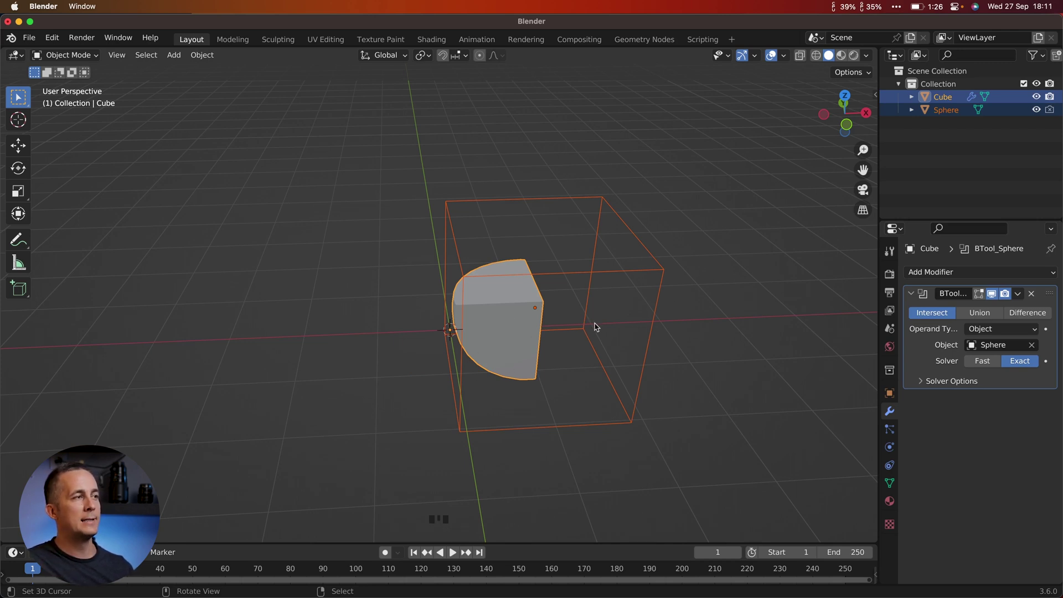
{"action": "key", "text": "z"}
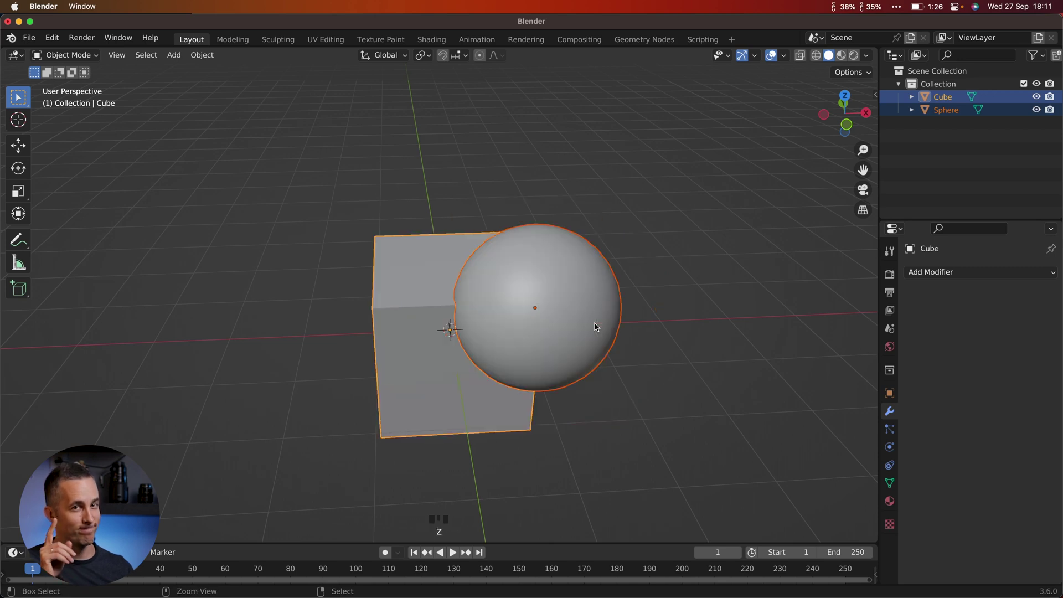
{"action": "left_click_drag", "start_coordinate": [601, 327], "coordinate": [608, 324]}
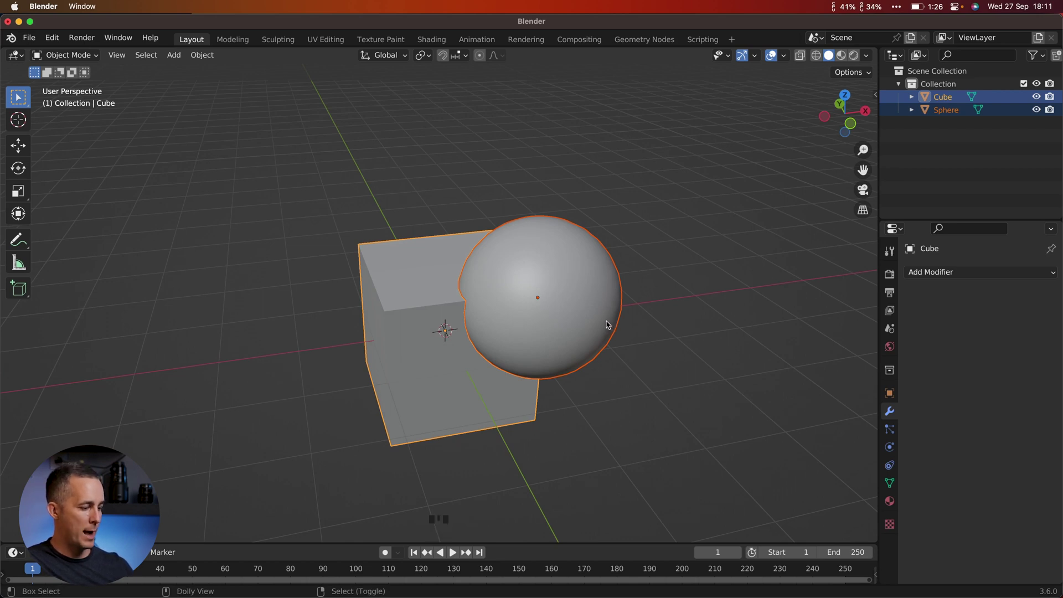
{"action": "key", "text": "ctrl+shift+b"}
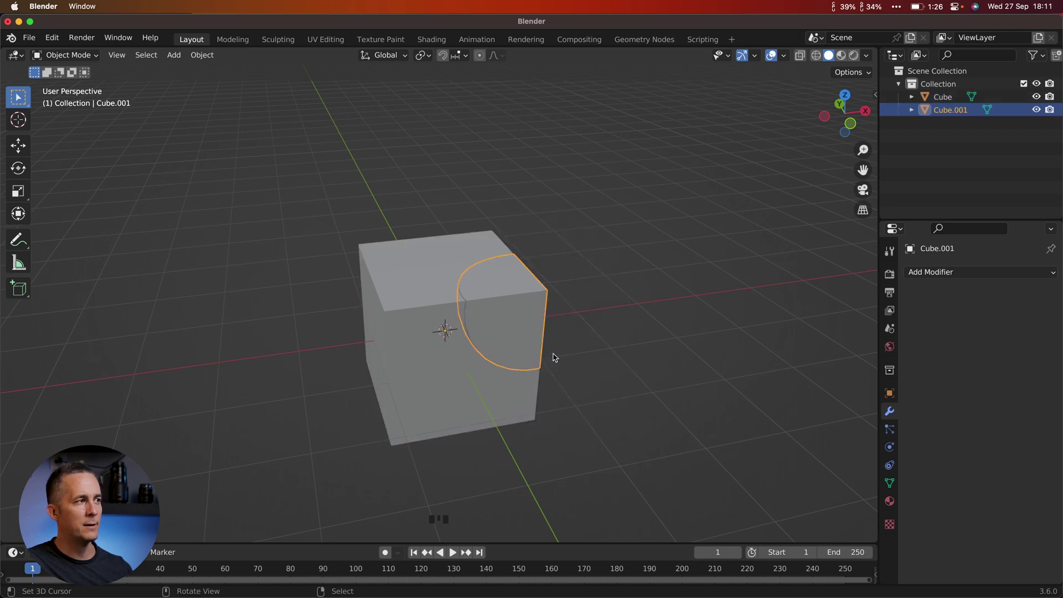
{"action": "left_click_drag", "start_coordinate": [515, 310], "coordinate": [506, 296]}
{"action": "right_click", "coordinate": [507, 296]}
{"action": "key", "text": "g"}
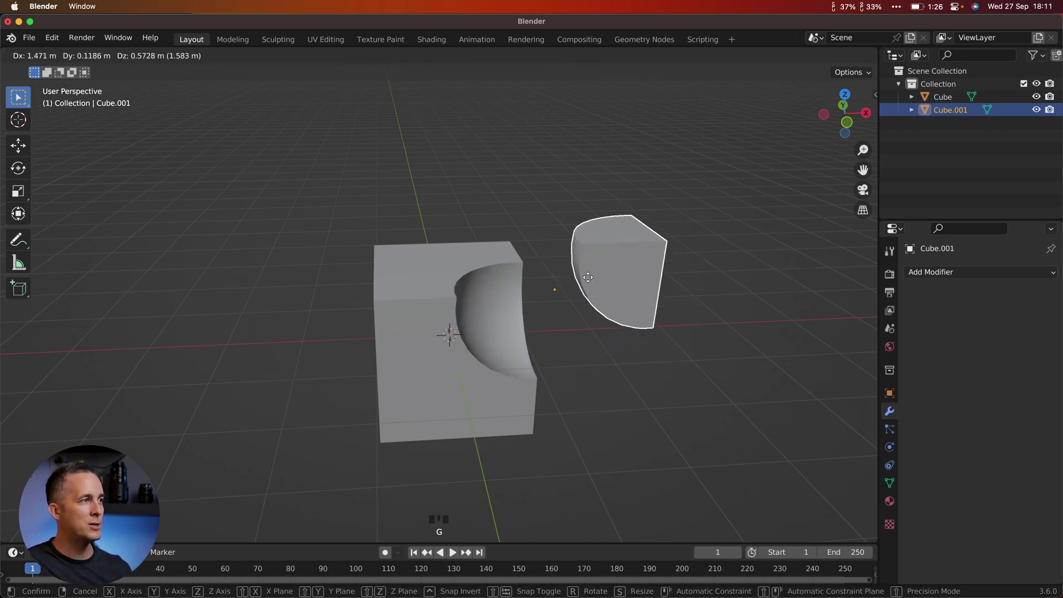
{"action": "left_click", "coordinate": [1041, 109]}
{"action": "left_click", "coordinate": [1042, 109]}
{"action": "key", "text": "z"}
{"action": "key", "text": "z"}
{"action": "key", "text": "z"}
{"action": "left_click_drag", "start_coordinate": [593, 330], "coordinate": [520, 318]}
{"action": "key", "text": "g"}
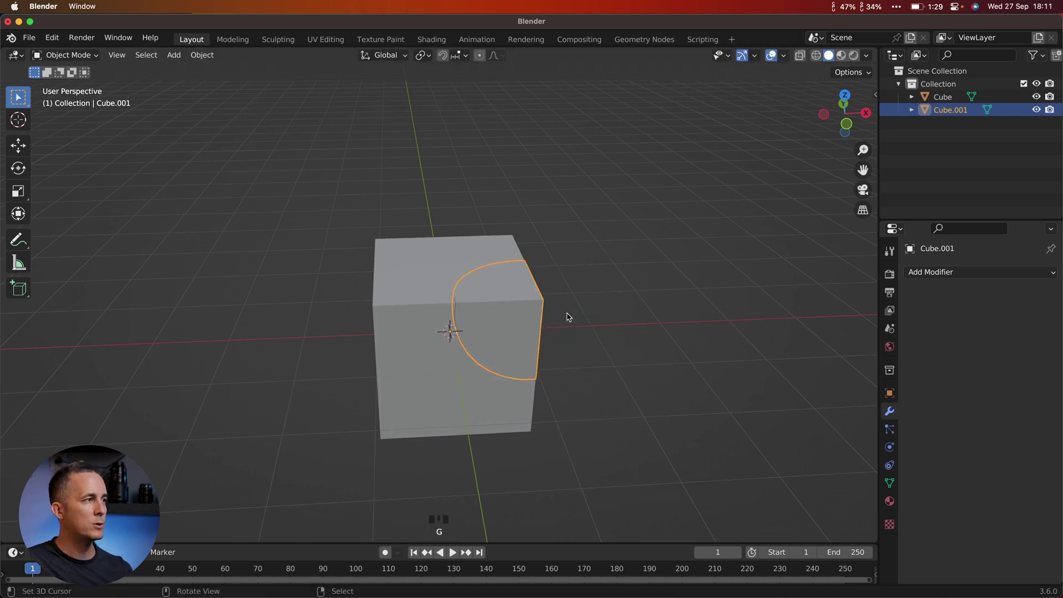
{"action": "key", "text": "z"}
{"action": "key", "text": "z"}
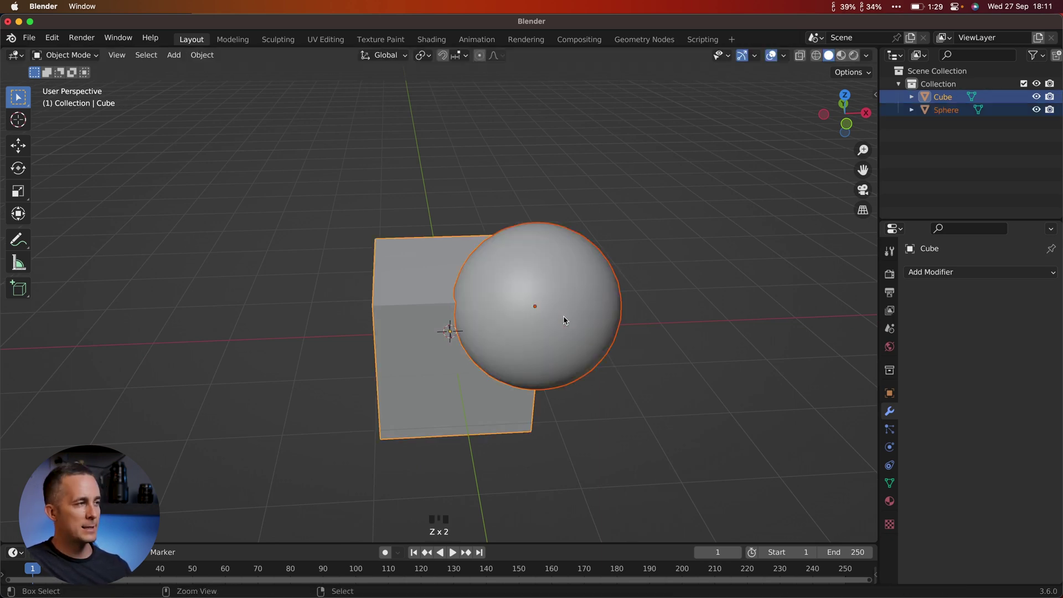
{"action": "left_click_drag", "start_coordinate": [580, 317], "coordinate": [580, 311]}
{"action": "key", "text": "ctrl+shift+b"}
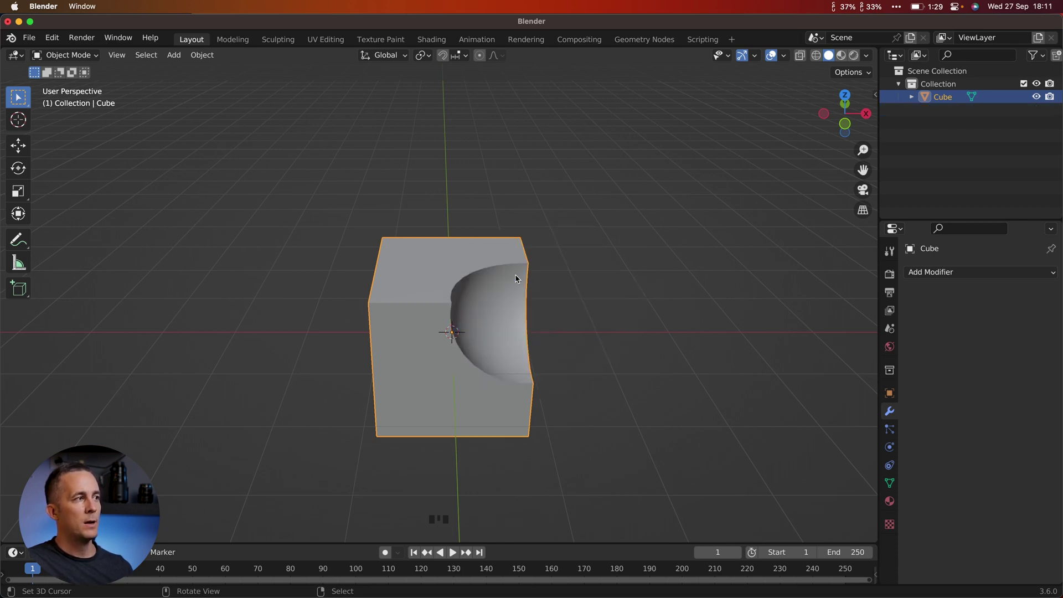
{"action": "left_click_drag", "start_coordinate": [468, 274], "coordinate": [668, 259]}
{"action": "key", "text": "z"}
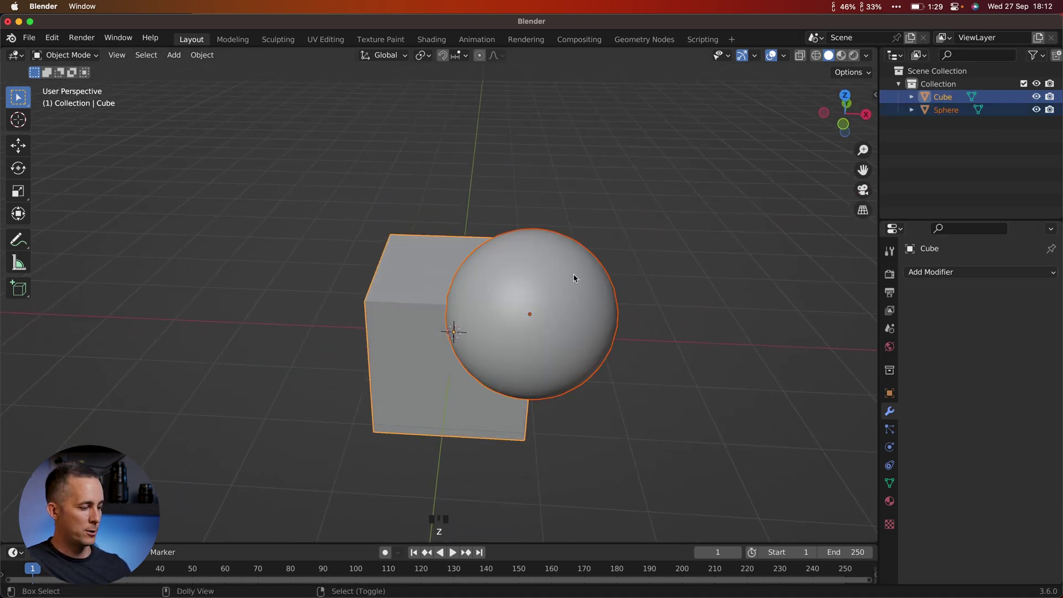
Apply a live Bool Tool Brush Boolean Difference so the sphere cuts the cube
{"action": "key", "text": "ctrl+shift+b"}
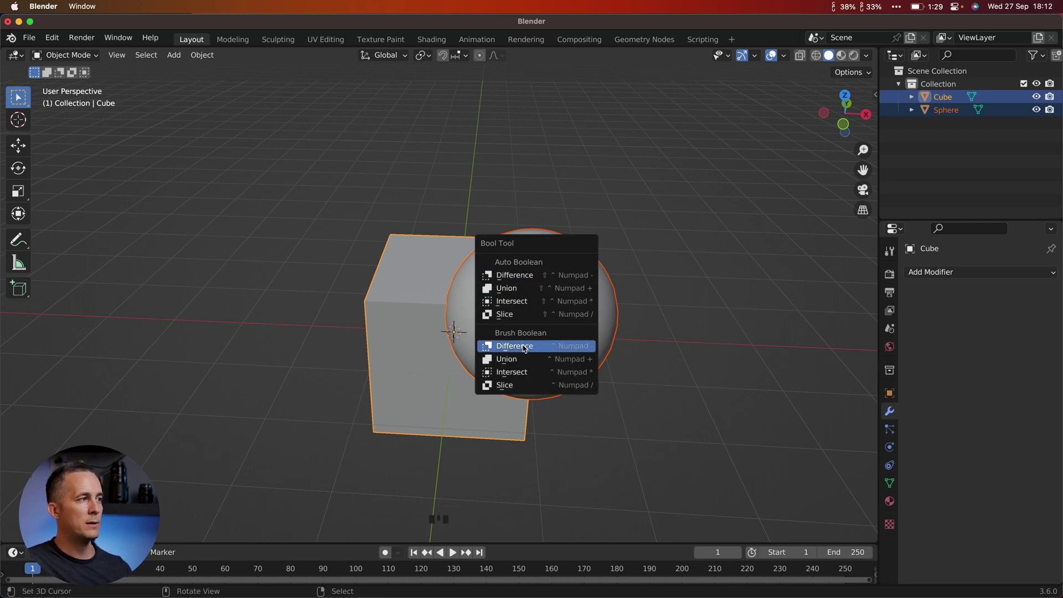
{"action": "left_click_drag", "start_coordinate": [535, 341], "coordinate": [641, 273]}
{"action": "right_click", "coordinate": [642, 272]}
{"action": "key", "text": "s"}
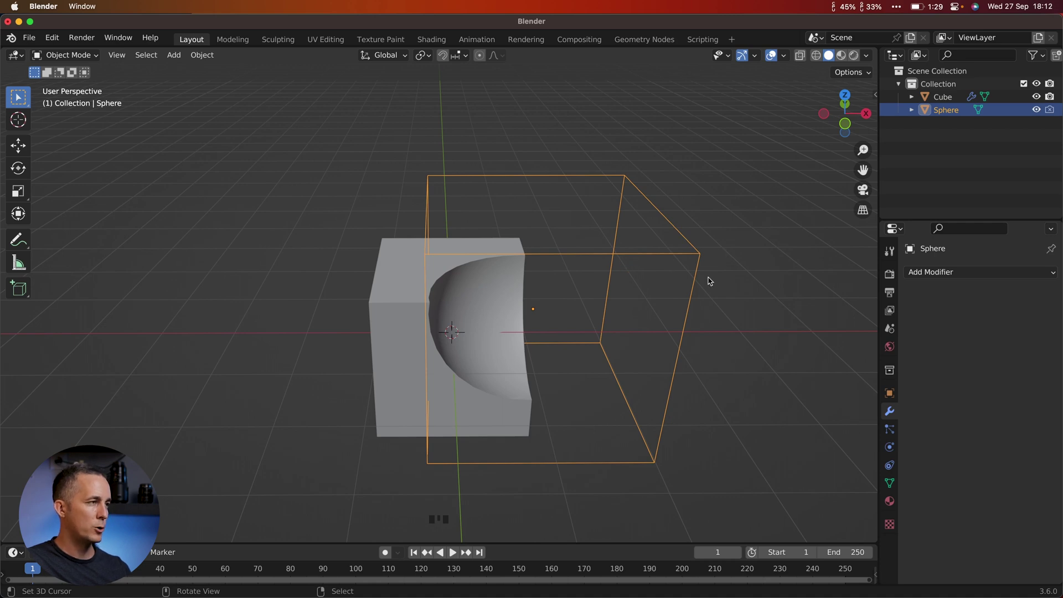
Move the sphere cutter to watch the cut follow it, then delete the selection
{"action": "left_click_drag", "start_coordinate": [447, 281], "coordinate": [503, 330]}
{"action": "key", "text": "g"}
{"action": "left_click_drag", "start_coordinate": [498, 369], "coordinate": [425, 318]}
{"action": "right_click", "coordinate": [425, 318]}
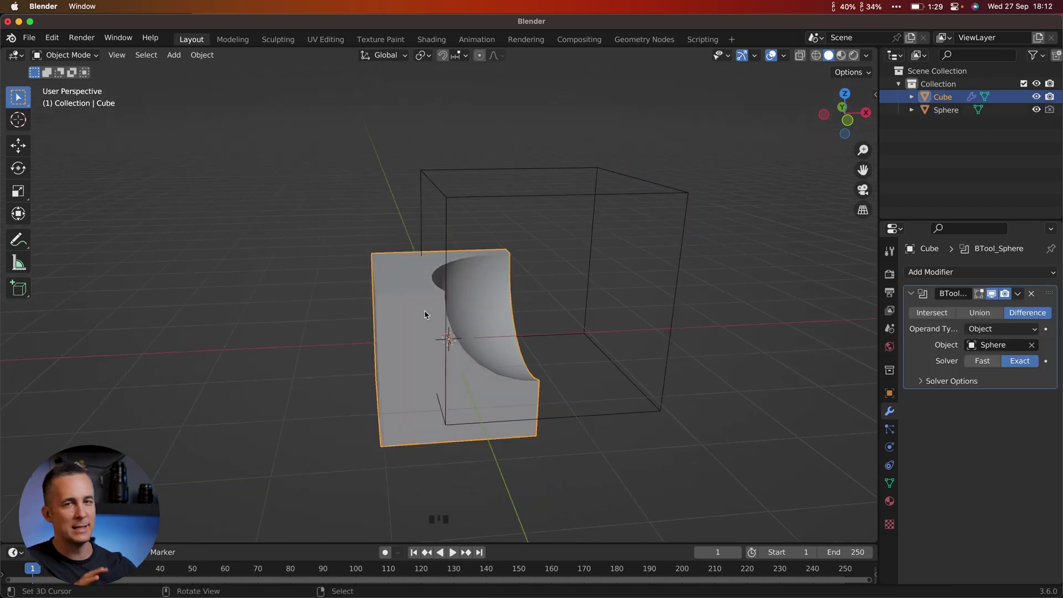
{"action": "left_click_drag", "start_coordinate": [510, 303], "coordinate": [1021, 296]}
{"action": "left_click_drag", "start_coordinate": [1022, 295], "coordinate": [681, 241]}
{"action": "right_click", "coordinate": [681, 242]}
{"action": "key", "text": "Delete"}
Return to a plain cube scene and start moving a cube copy over the original
{"action": "left_click", "coordinate": [948, 101]}
{"action": "left_click_drag", "start_coordinate": [480, 353], "coordinate": [511, 325]}
{"action": "key", "text": "z"}
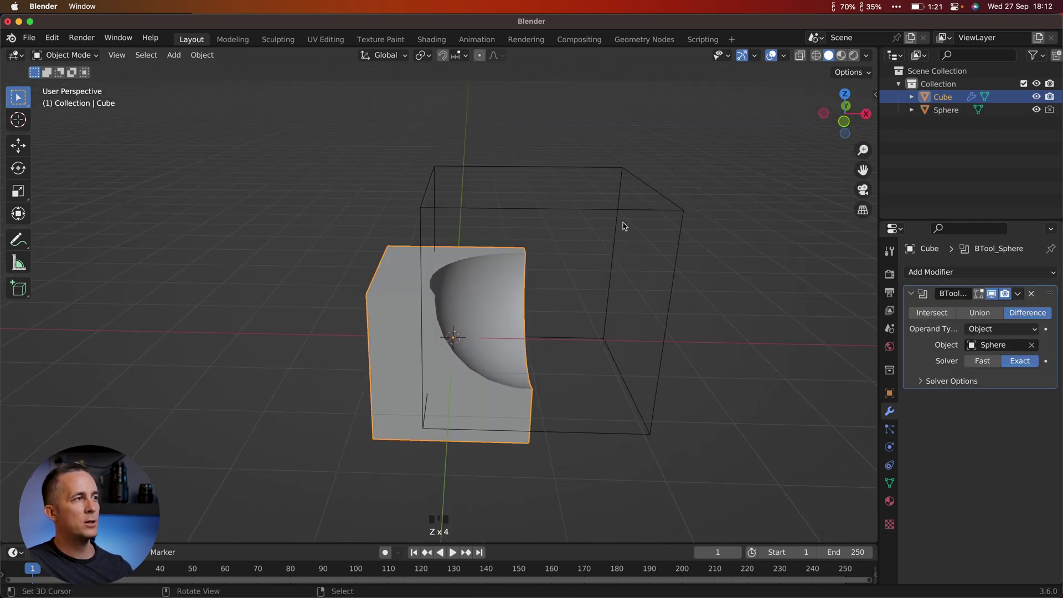
{"action": "left_click", "coordinate": [624, 213]}
{"action": "left_click_drag", "start_coordinate": [674, 249], "coordinate": [619, 278]}
{"action": "key", "text": "g"}
{"action": "left_click_drag", "start_coordinate": [572, 310], "coordinate": [715, 299]}
Duplicate the cube and offset Cube.001 over the original's corner from top view
{"action": "key", "text": "s"}
{"action": "left_click_drag", "start_coordinate": [572, 315], "coordinate": [458, 285]}
{"action": "scroll", "scroll_direction": "up", "scroll_amount": 3}
{"action": "left_click_drag", "start_coordinate": [459, 285], "coordinate": [453, 279]}
{"action": "key", "text": "shift+d"}
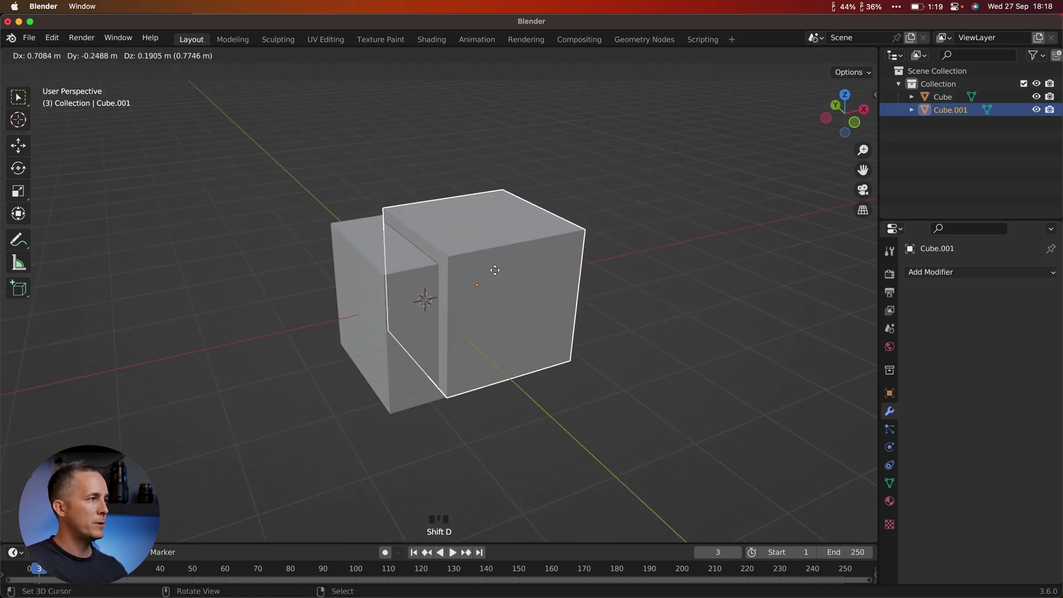
{"action": "key", "text": "g"}
{"action": "key", "text": "KP_7"}
{"action": "key", "text": "g"}
{"action": "left_click_drag", "start_coordinate": [509, 321], "coordinate": [562, 274]}
Cut Cube.001 out of the cube with Bool Tool Difference and check both in the Outliner
{"action": "right_click", "coordinate": [561, 274]}
{"action": "right_click", "coordinate": [401, 312]}
{"action": "key", "text": "ctrl+KP_Subtract"}
{"action": "left_click_drag", "start_coordinate": [539, 280], "coordinate": [955, 118]}
{"action": "left_click", "coordinate": [948, 112]}
{"action": "left_click_drag", "start_coordinate": [938, 273], "coordinate": [944, 108]}
{"action": "left_click", "coordinate": [944, 104]}
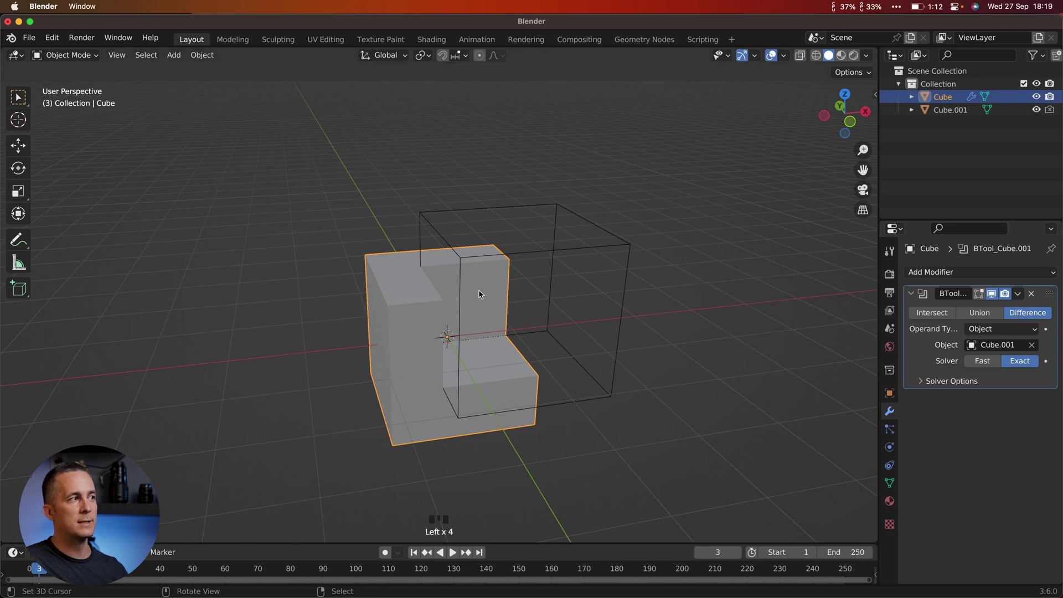
{"action": "left_click_drag", "start_coordinate": [464, 280], "coordinate": [941, 112]}
{"action": "left_click", "coordinate": [940, 113]}
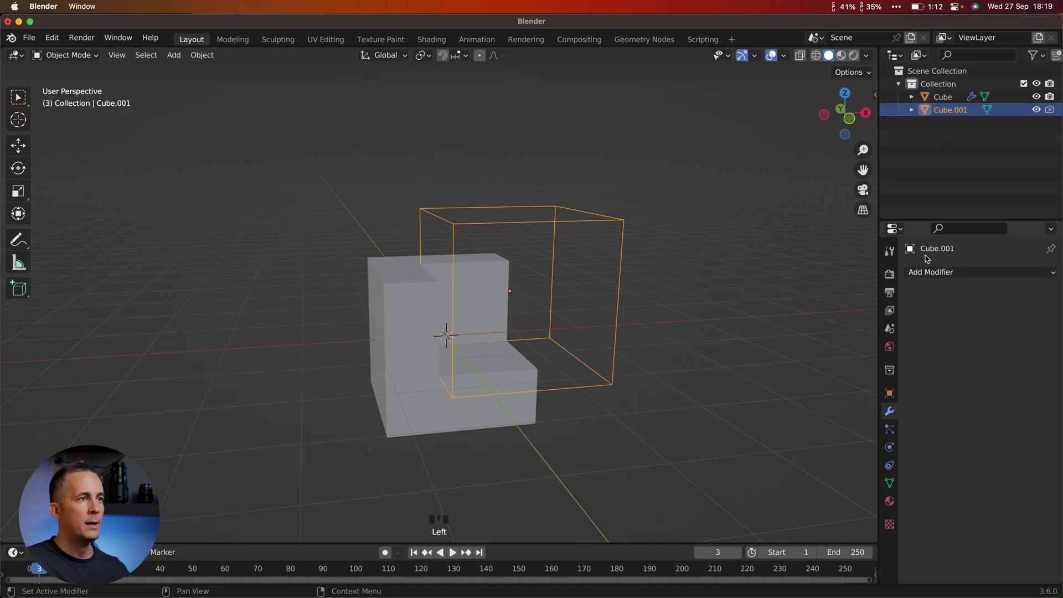
Orbit the view around the notched cube and its cutter
{"action": "left_click_drag", "start_coordinate": [947, 279], "coordinate": [665, 286]}
{"action": "left_click_drag", "start_coordinate": [666, 287], "coordinate": [566, 302]}
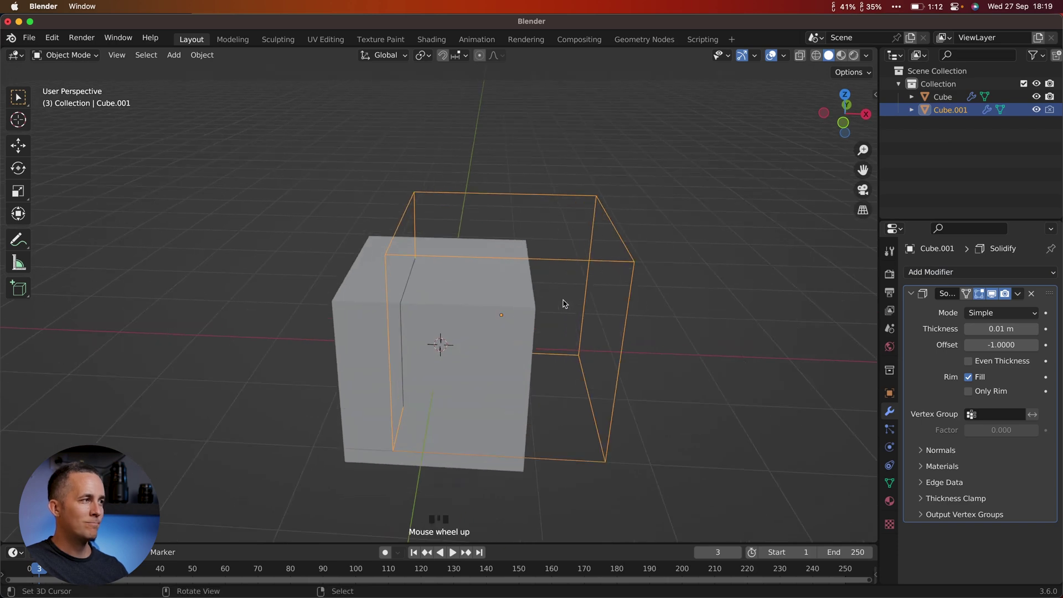
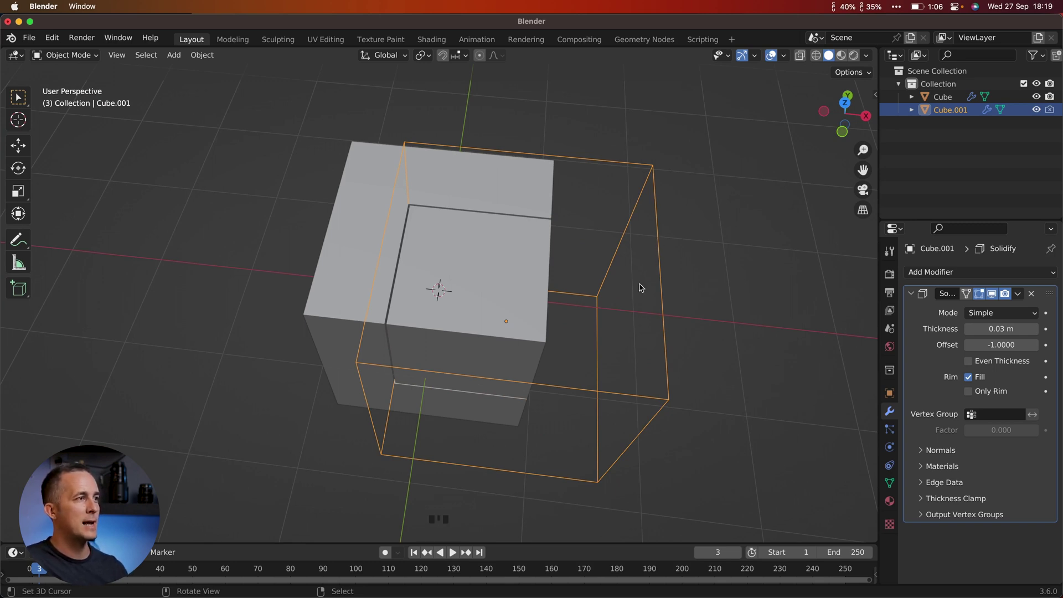
Enter Edit Mode on the cube to begin reshaping its geometry
{"action": "key", "text": "Tab"}
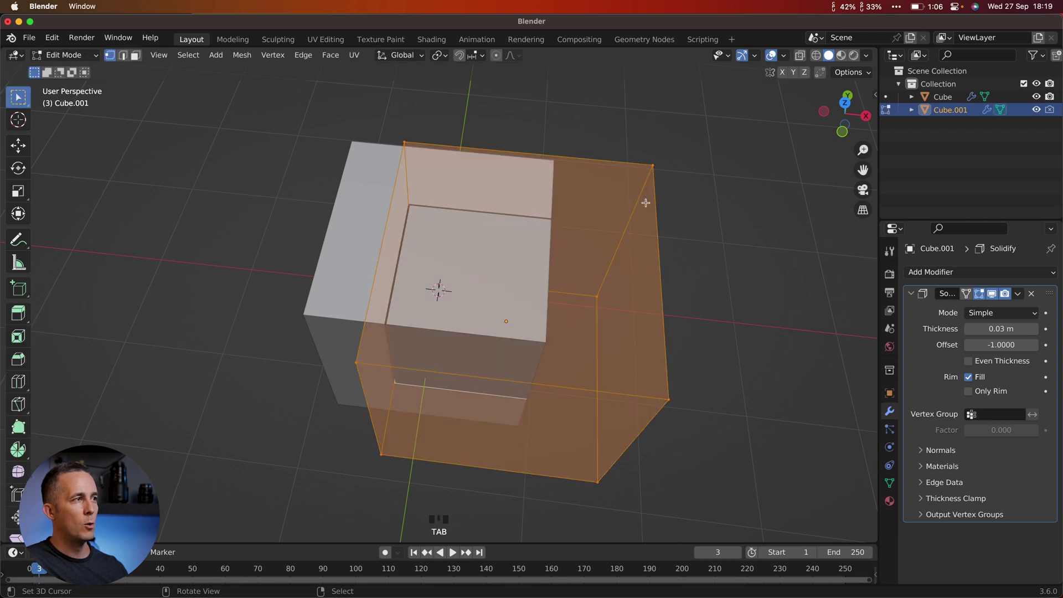
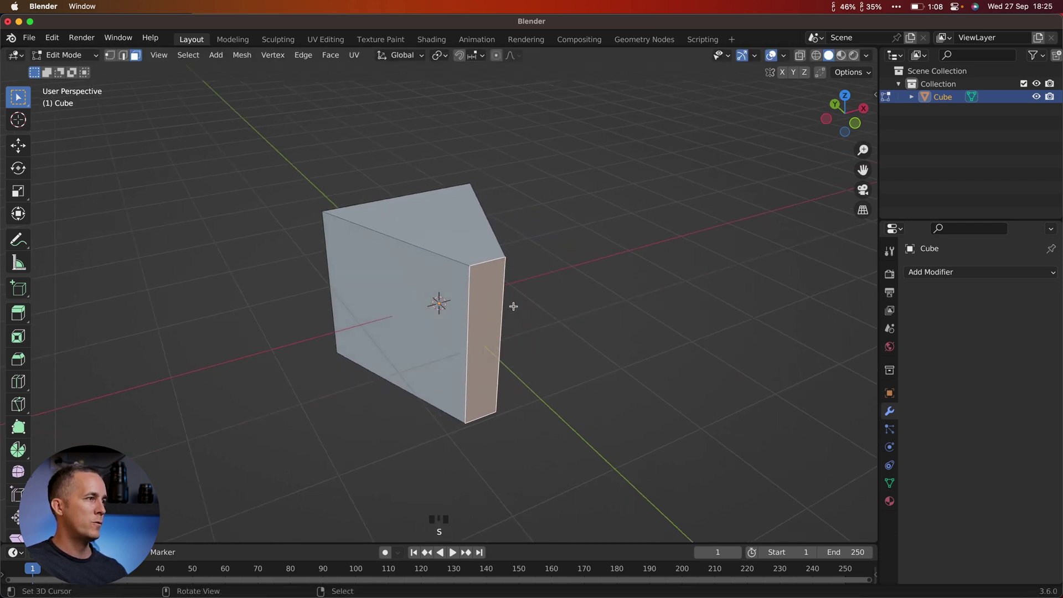
Scale the prism flat along Z, then stretch it along Y from top view into a wedge
{"action": "key", "text": "s"}
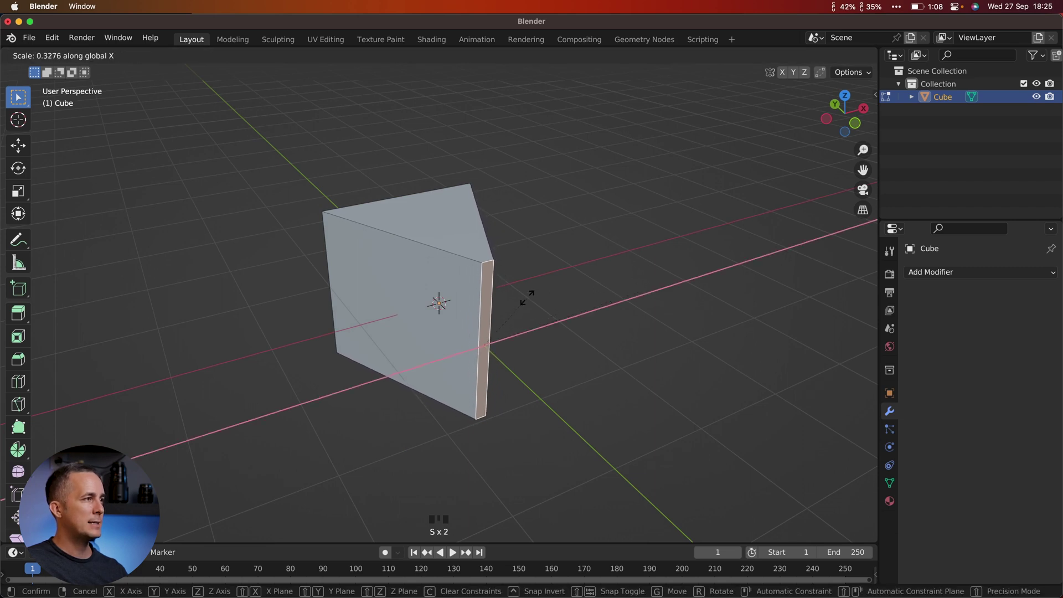
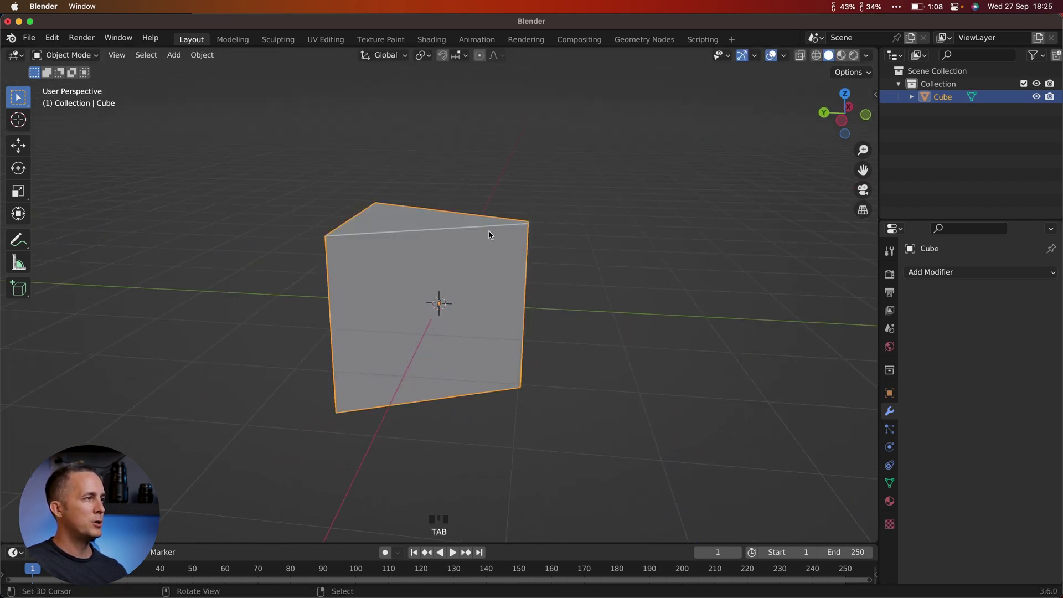
{"action": "key", "text": "s"}
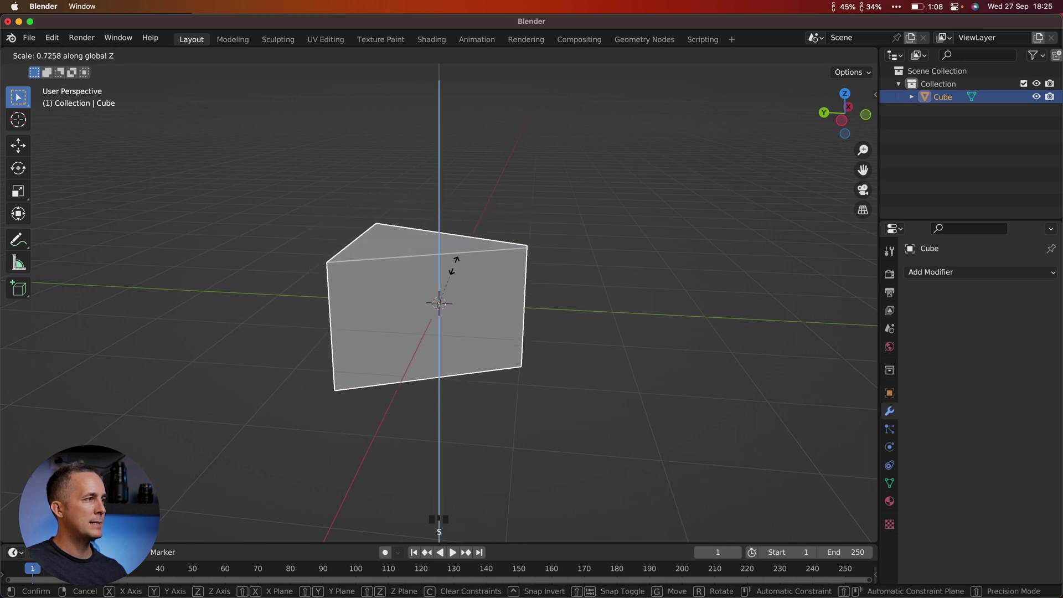
{"action": "left_click_drag", "start_coordinate": [468, 260], "coordinate": [320, 341]}
{"action": "key", "text": "KP_7"}
{"action": "key", "text": "s"}
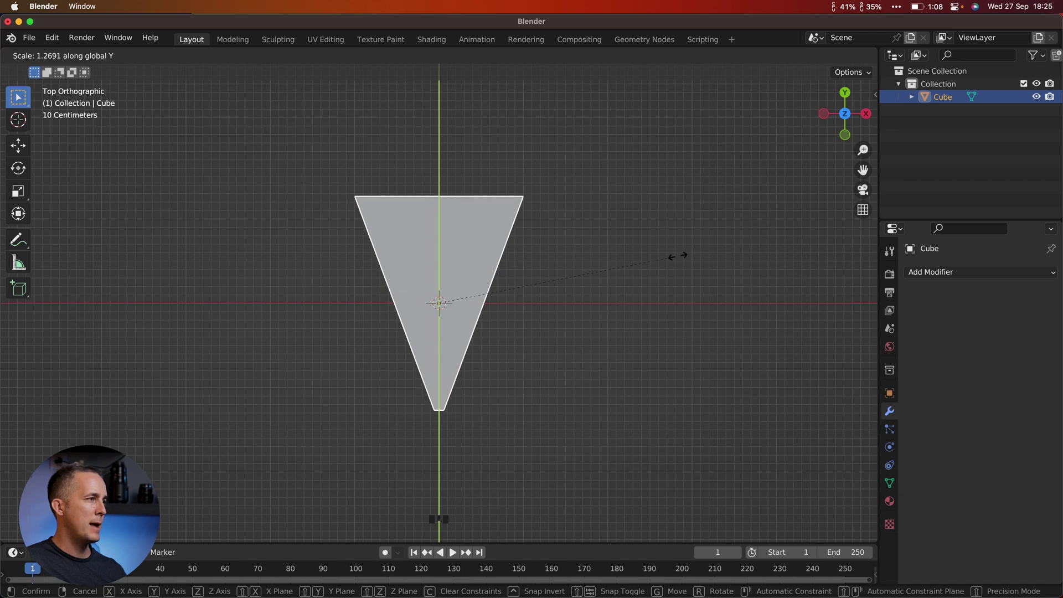
{"action": "left_click_drag", "start_coordinate": [528, 304], "coordinate": [444, 292]}
{"action": "scroll", "scroll_direction": "up", "scroll_amount": 3}
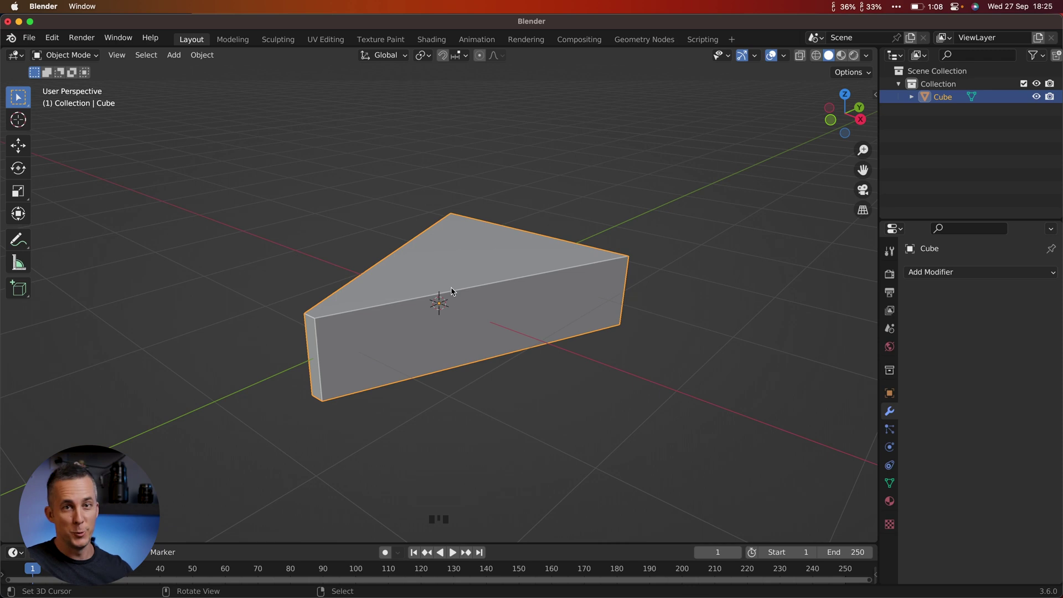
Add a UV Sphere sitting on the wedge's top face
{"action": "left_click_drag", "start_coordinate": [477, 275], "coordinate": [482, 290]}
{"action": "left_click_drag", "start_coordinate": [483, 291], "coordinate": [466, 319]}
{"action": "scroll", "scroll_direction": "up", "scroll_amount": 3}
{"action": "left_click_drag", "start_coordinate": [474, 305], "coordinate": [509, 292]}
{"action": "scroll", "scroll_direction": "down", "scroll_amount": 3}
{"action": "scroll", "scroll_direction": "down", "scroll_amount": 3}
{"action": "key", "text": "shift+a"}
{"action": "left_click_drag", "start_coordinate": [529, 317], "coordinate": [494, 271]}
{"action": "key", "text": "w"}
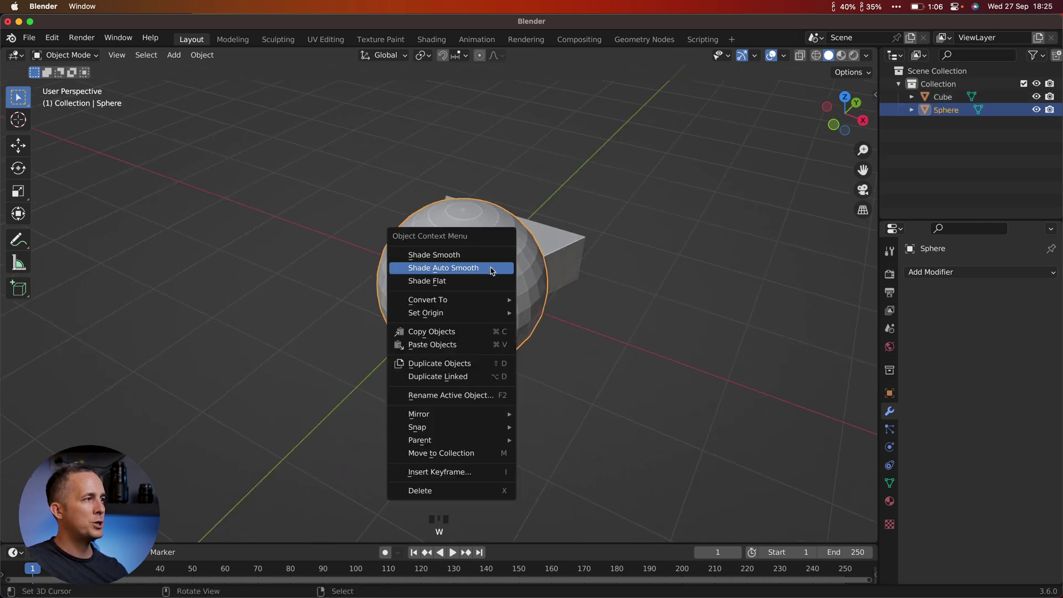
Shade the sphere and wedge Auto Smooth, then shrink the sphere into the top face
{"action": "right_click", "coordinate": [560, 250]}
{"action": "key", "text": "w"}
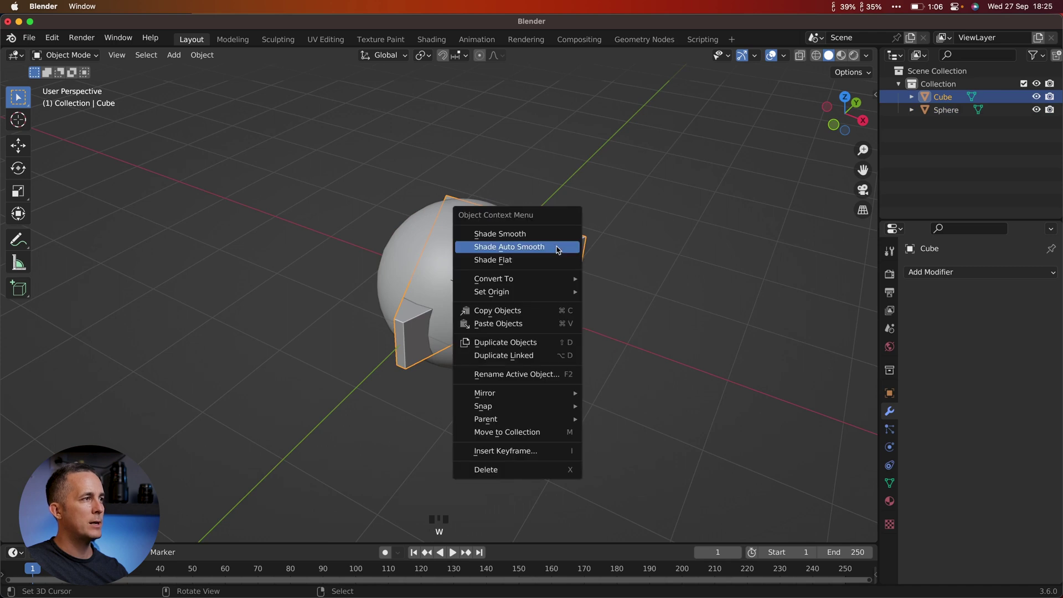
{"action": "right_click", "coordinate": [491, 274]}
{"action": "scroll", "scroll_direction": "up", "scroll_amount": 3}
{"action": "key", "text": "s"}
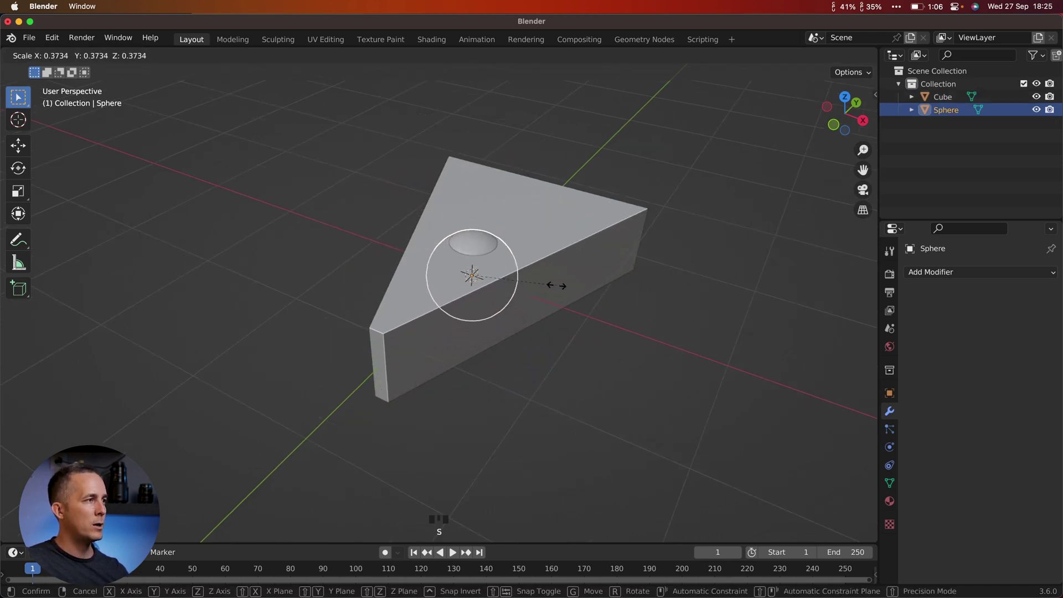
{"action": "right_click", "coordinate": [548, 241]}
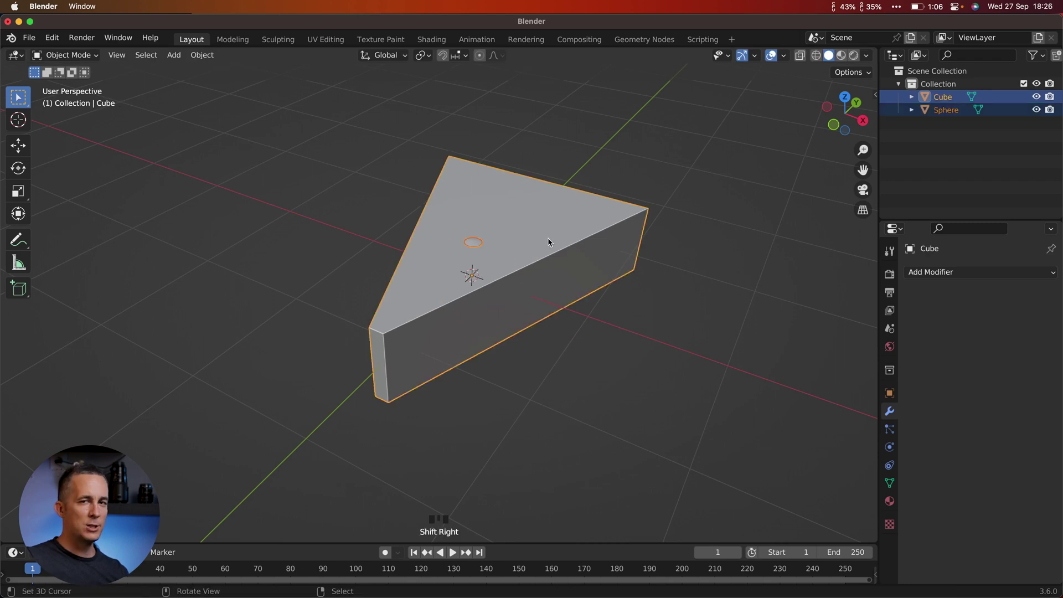
Subtract the sphere from the wedge with Bool Tool Difference (Ctrl+Numpad Minus)
{"action": "key", "text": "ctrl+KP_Subtract"}
{"action": "left_click_drag", "start_coordinate": [560, 229], "coordinate": [492, 277]}
{"action": "scroll", "scroll_direction": "up", "scroll_amount": 3}
{"action": "left_click_drag", "start_coordinate": [520, 262], "coordinate": [526, 244]}
{"action": "key", "text": "g"}
{"action": "right_click", "coordinate": [525, 250]}
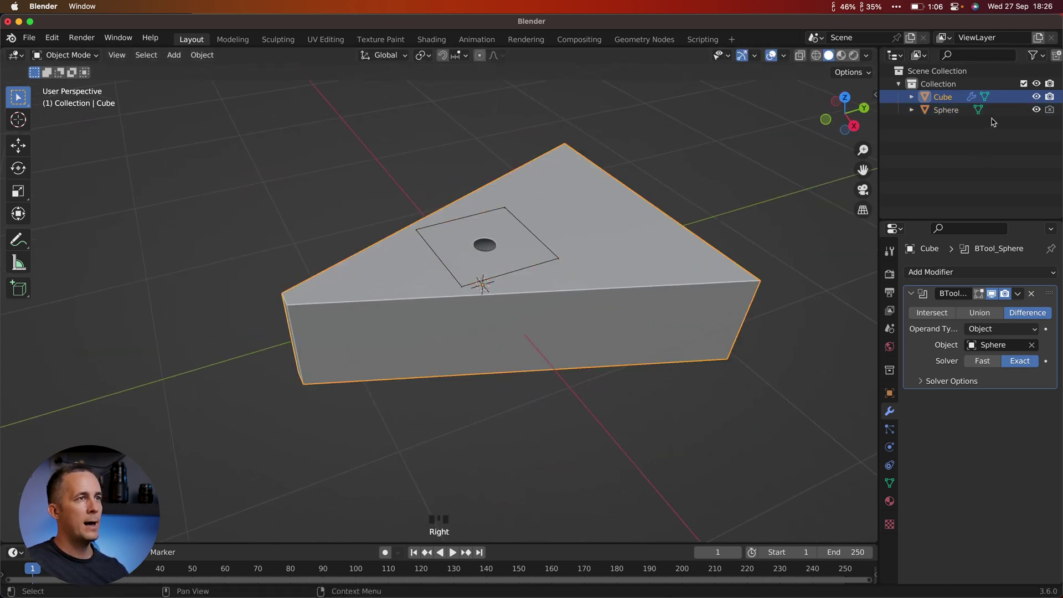
Lower the cutter sphere along Z to deepen the hole, discarding a trial duplicate
{"action": "left_click", "coordinate": [951, 110]}
{"action": "key", "text": "g"}
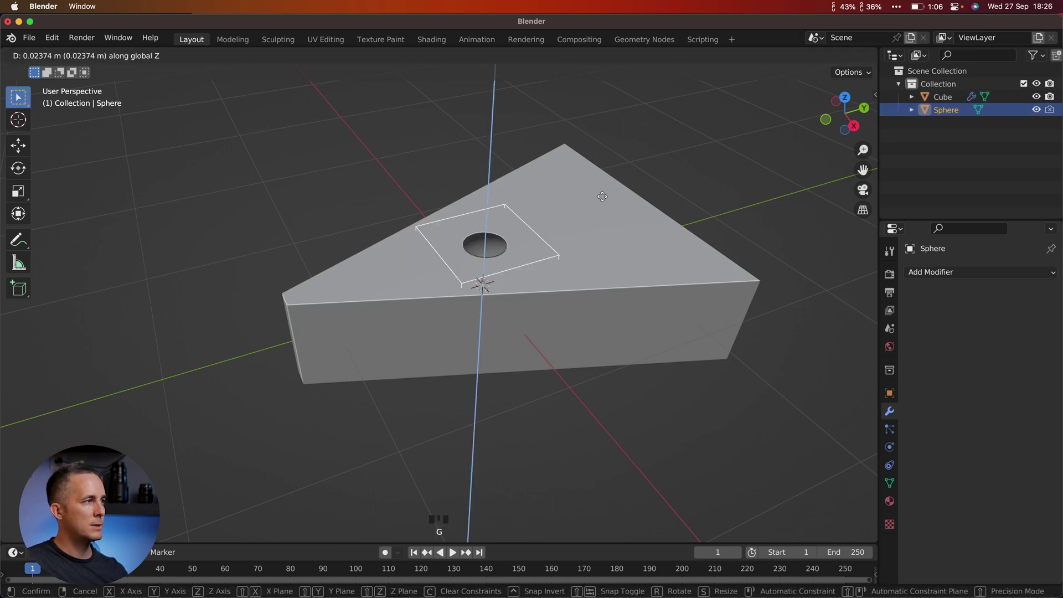
{"action": "left_click_drag", "start_coordinate": [597, 232], "coordinate": [497, 256]}
{"action": "key", "text": "shift+d"}
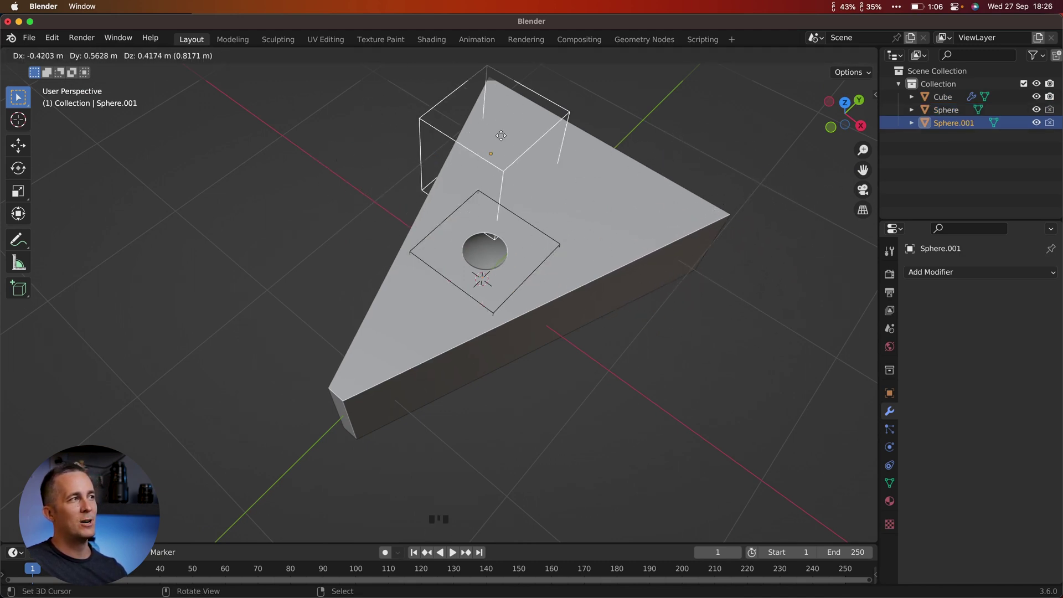
{"action": "left_click_drag", "start_coordinate": [557, 236], "coordinate": [568, 220]}
{"action": "key", "text": "z"}
{"action": "left_click_drag", "start_coordinate": [520, 230], "coordinate": [987, 117]}
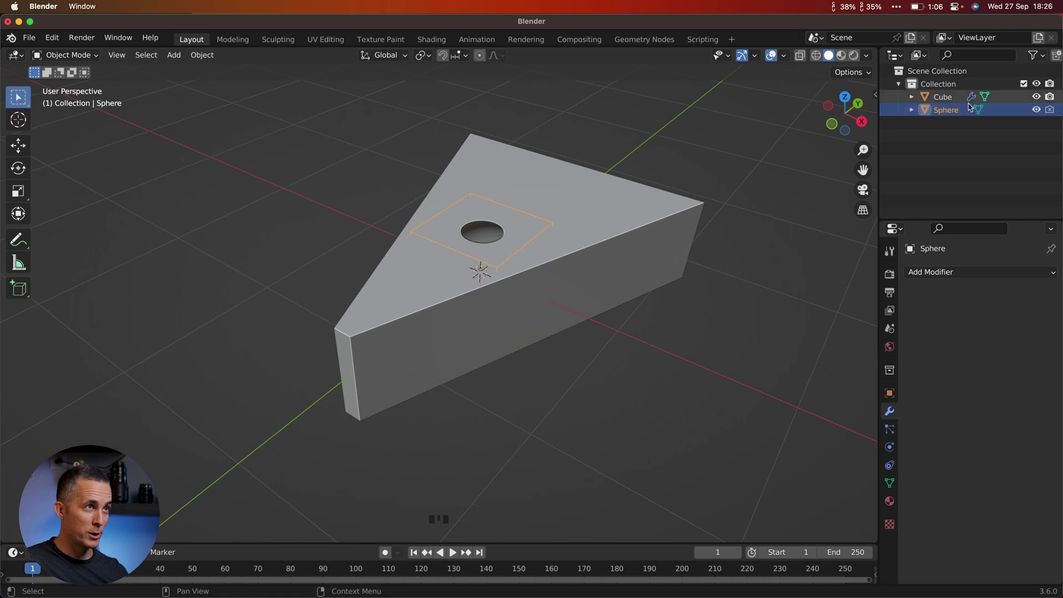
Enter Edit Mode on the cutter sphere to duplicate its mesh inside the object
{"action": "key", "text": "Tab"}
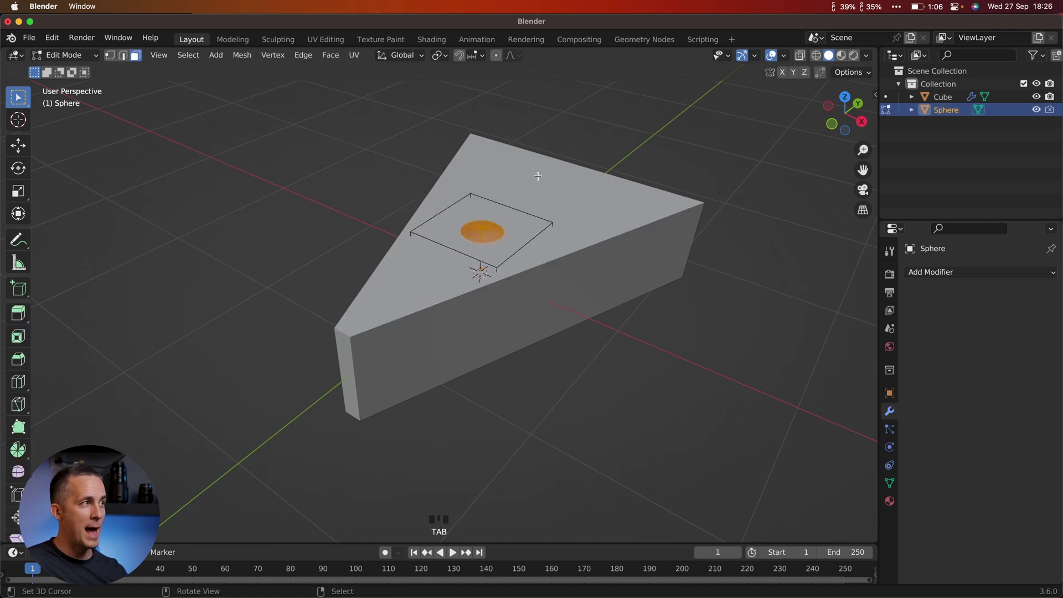
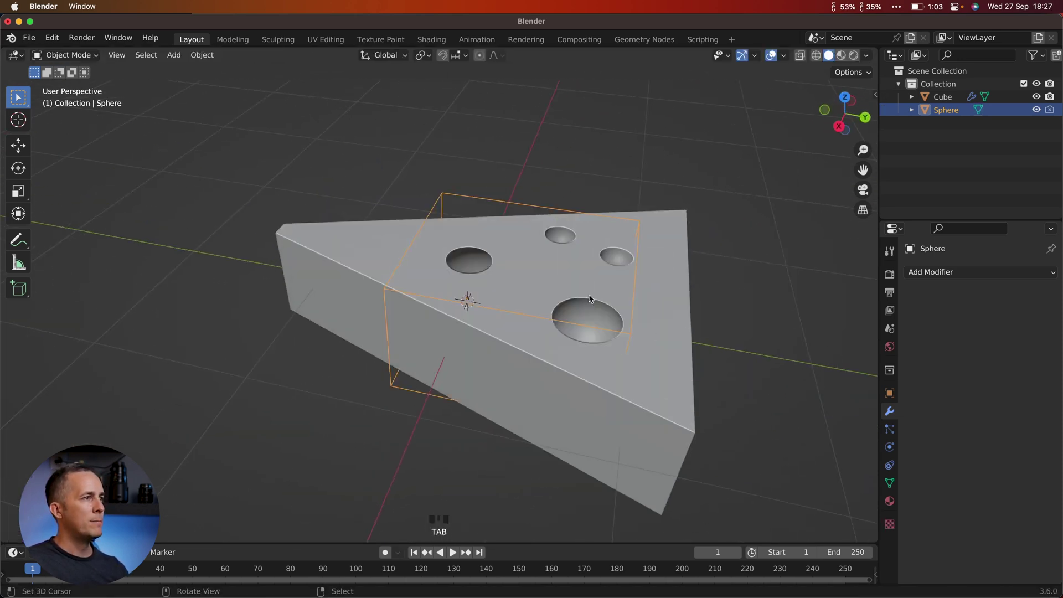
Undo back to the single cutter sphere on the wedge
{"action": "left_click_drag", "start_coordinate": [569, 337], "coordinate": [633, 236]}
{"action": "key", "text": "z"}
{"action": "key", "text": "z"}
{"action": "key", "text": "z"}
{"action": "key", "text": "z"}
{"action": "key", "text": "z"}
{"action": "key", "text": "z"}
{"action": "key", "text": "z"}
{"action": "key", "text": "z"}
{"action": "middle_click", "coordinate": [512, 251]}
Sink the sphere vertically into the wedge's top face
{"action": "key", "text": "g"}
{"action": "left_click_drag", "start_coordinate": [530, 246], "coordinate": [537, 219]}
{"action": "key", "text": "g"}
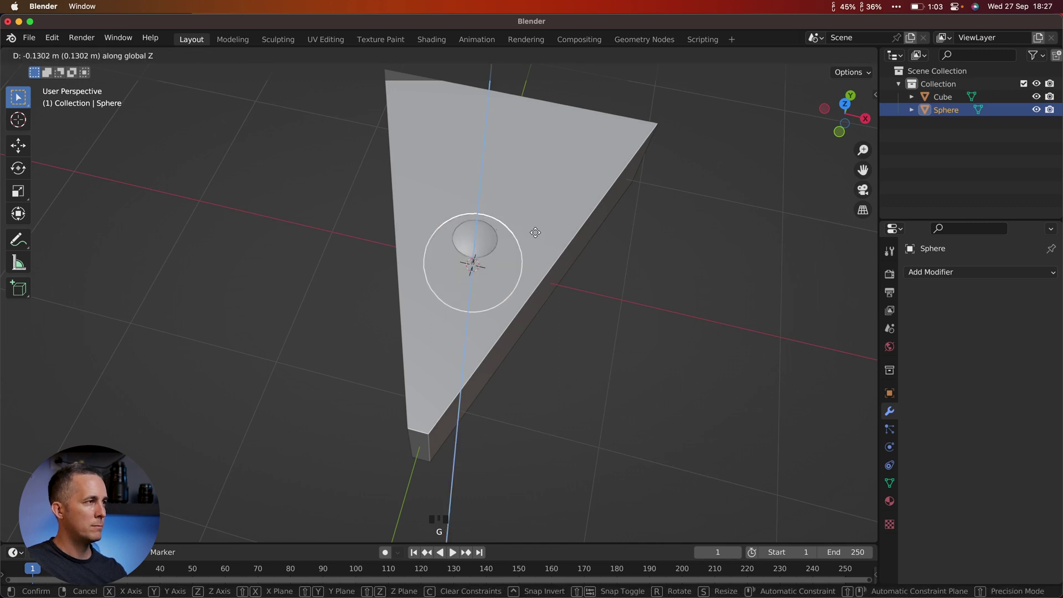
{"action": "left_click_drag", "start_coordinate": [545, 235], "coordinate": [495, 247]}
Duplicate the sphere several times, placing and resizing copies across the top
{"action": "key", "text": "shift+d"}
{"action": "middle_click", "coordinate": [623, 201]}
{"action": "key", "text": "s"}
{"action": "left_click_drag", "start_coordinate": [636, 276], "coordinate": [472, 348]}
{"action": "key", "text": "f"}
{"action": "scroll", "scroll_direction": "down", "scroll_amount": 3}
{"action": "left_click_drag", "start_coordinate": [483, 346], "coordinate": [505, 310]}
{"action": "key", "text": "g"}
{"action": "key", "text": "shift+s"}
{"action": "key", "text": "shift+d"}
{"action": "key", "text": "s"}
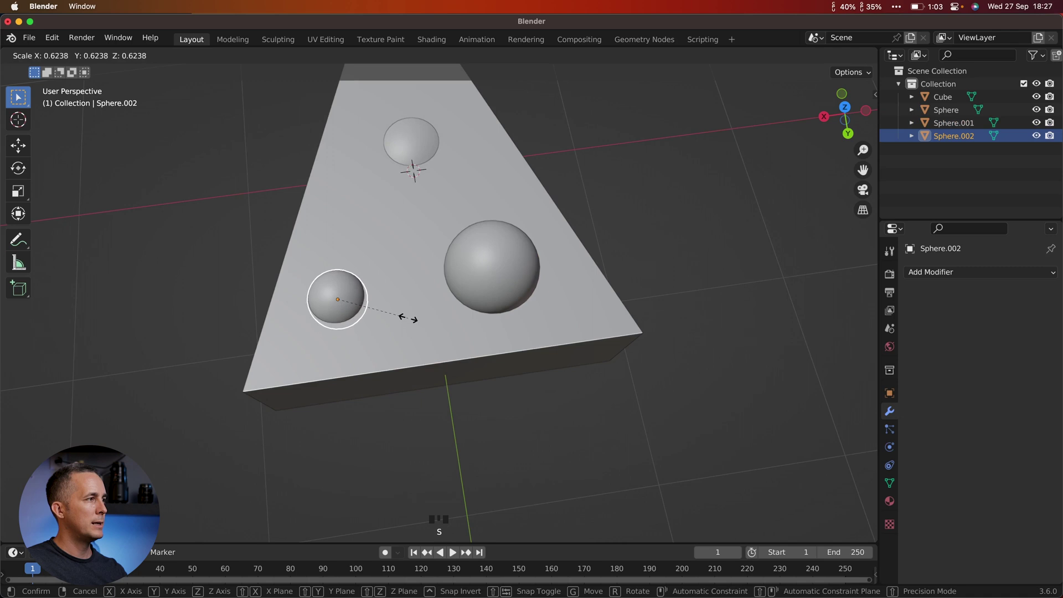
{"action": "left_click_drag", "start_coordinate": [419, 282], "coordinate": [517, 286]}
Place further sphere copies on the wedge's side, edge and front corner
{"action": "key", "text": "shift+d"}
{"action": "left_click_drag", "start_coordinate": [433, 345], "coordinate": [400, 359]}
{"action": "key", "text": "shift+d"}
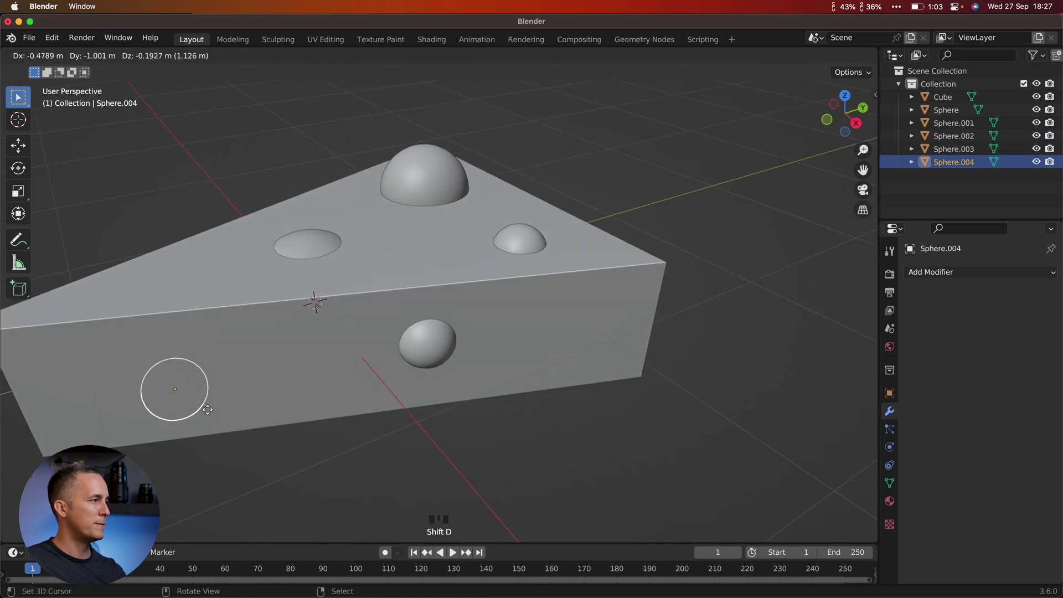
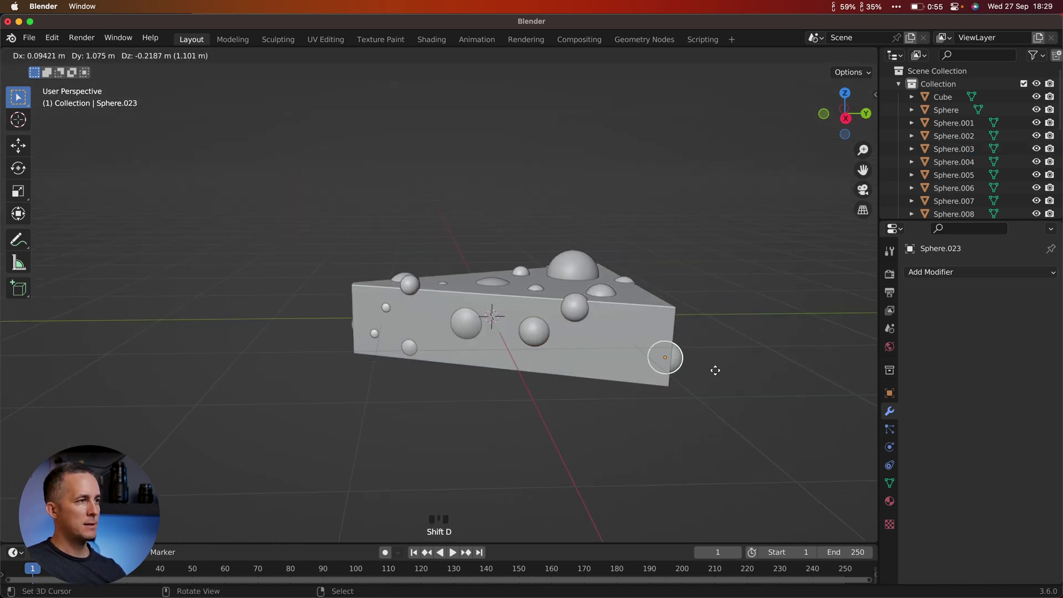
{"action": "left_click_drag", "start_coordinate": [685, 372], "coordinate": [587, 396]}
{"action": "key", "text": "g"}
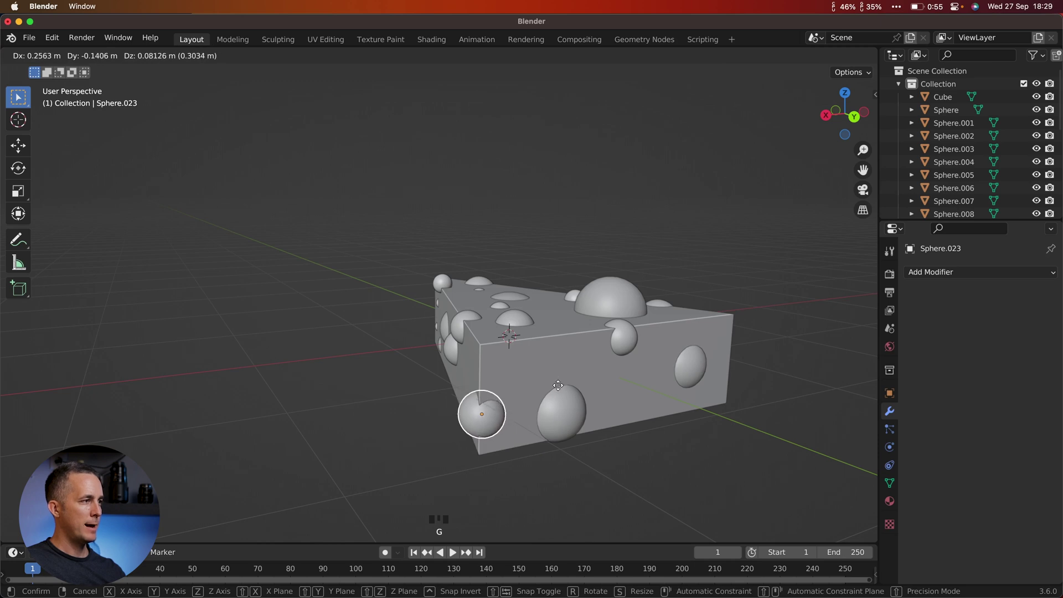
{"action": "left_click_drag", "start_coordinate": [592, 384], "coordinate": [539, 297]}
{"action": "scroll", "scroll_direction": "down", "scroll_amount": 3}
{"action": "left_click_drag", "start_coordinate": [496, 337], "coordinate": [582, 298]}
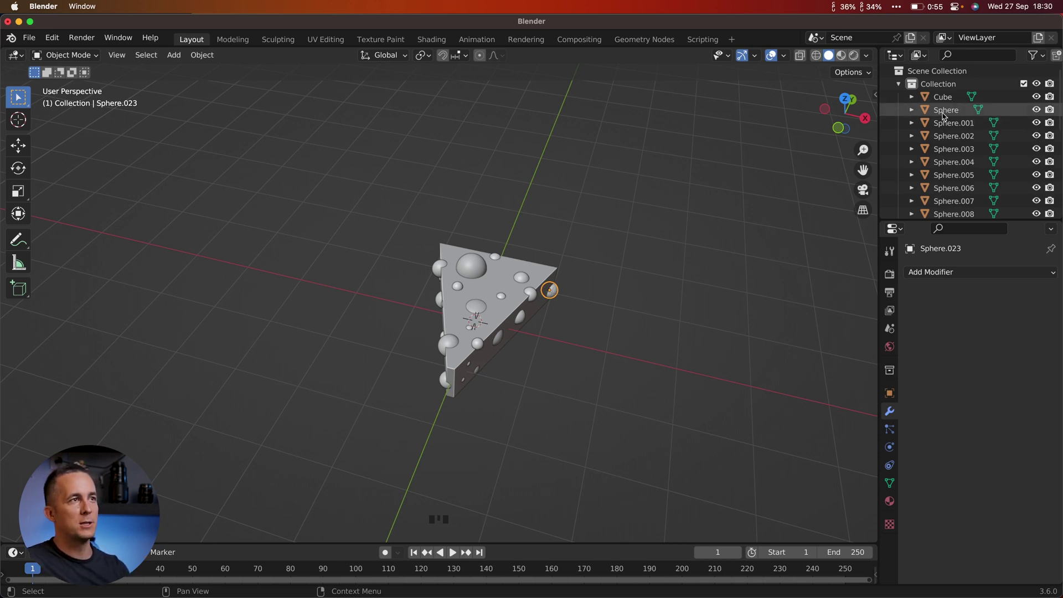
Select Sphere through Sphere.023 in the Outliner and join them with Ctrl+J
{"action": "left_click", "coordinate": [945, 116]}
{"action": "scroll", "scroll_direction": "down", "scroll_amount": 3}
{"action": "left_click", "coordinate": [964, 212]}
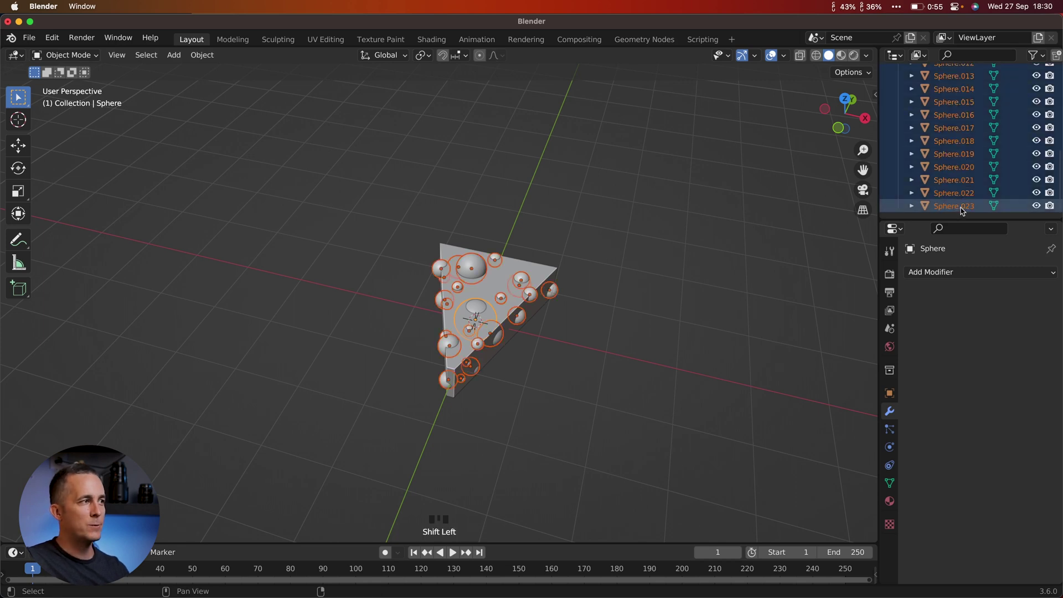
{"action": "key", "text": "j"}
Expand the joined Sphere object in the Outliner to check its contents
{"action": "left_click_drag", "start_coordinate": [596, 235], "coordinate": [976, 147]}
{"action": "scroll", "scroll_direction": "up", "scroll_amount": 3}
{"action": "left_click", "coordinate": [946, 104]}
{"action": "left_click", "coordinate": [947, 120]}
{"action": "left_click", "coordinate": [944, 110]}
{"action": "left_click", "coordinate": [917, 113]}
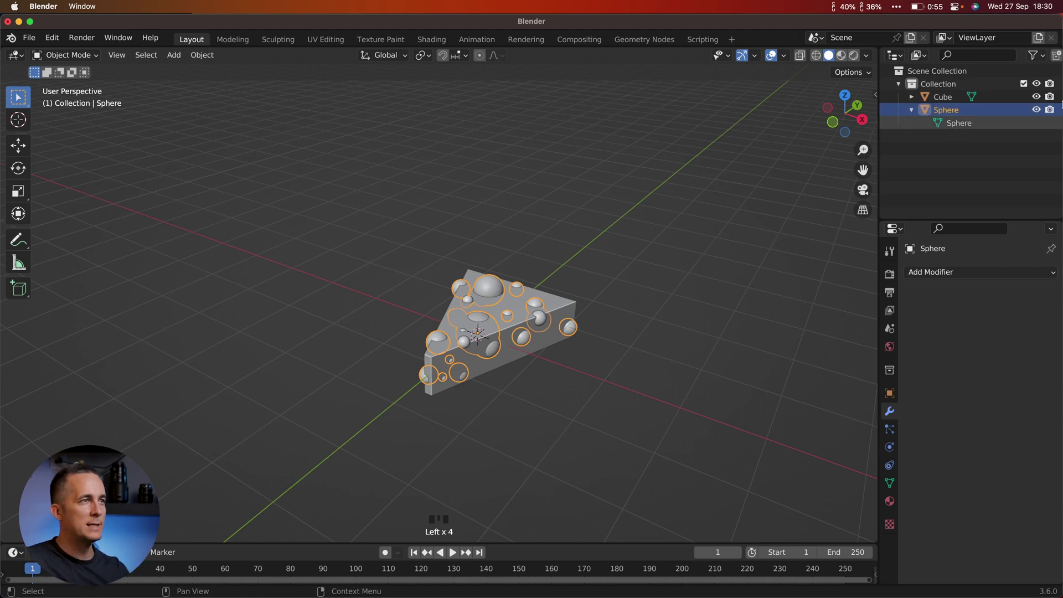
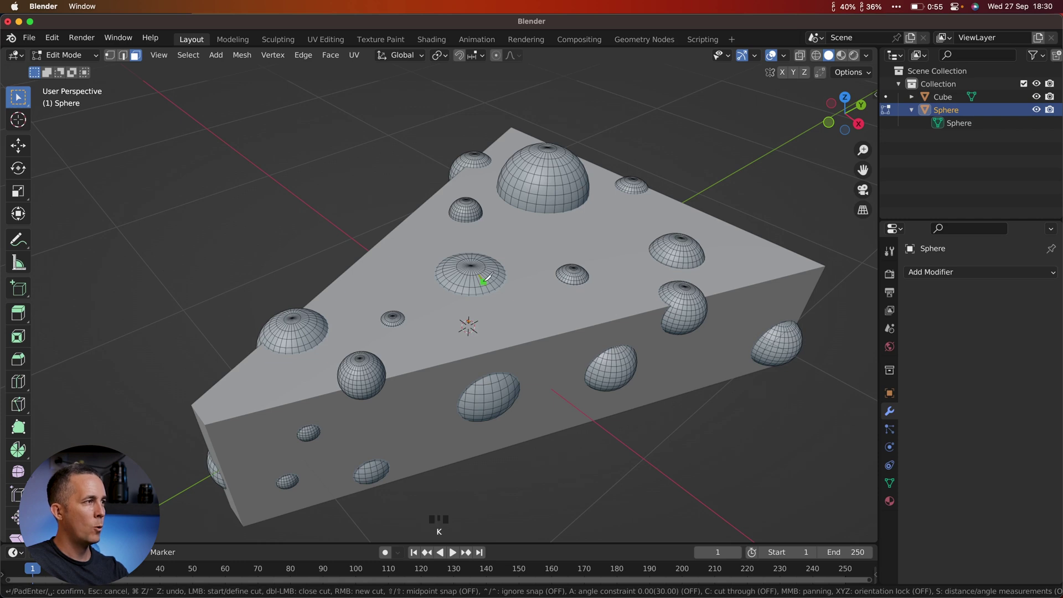
Select one whole sphere in the middle and shift it to resize its hole
{"action": "key", "text": "l"}
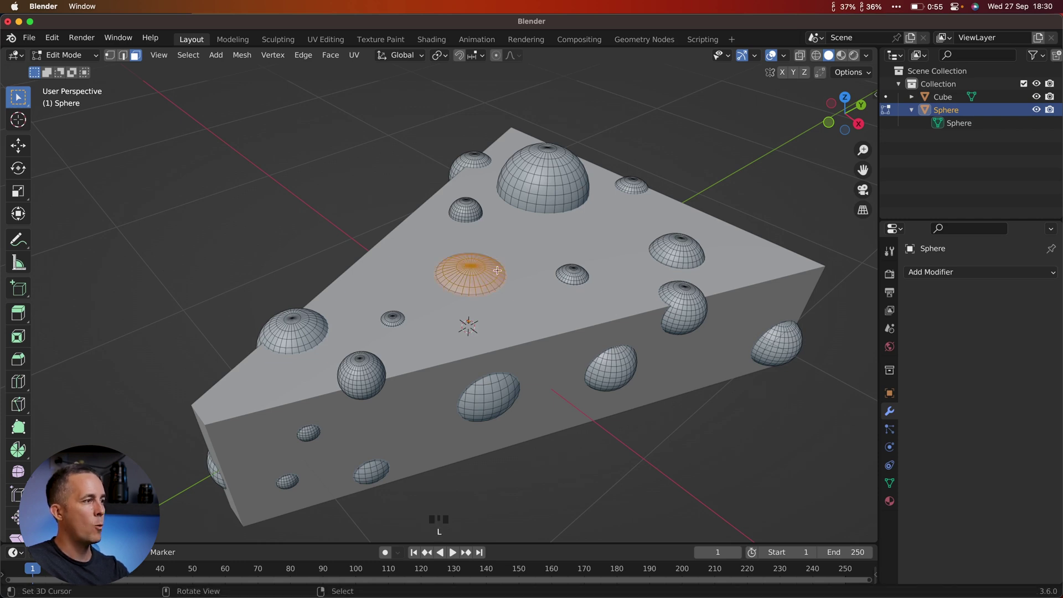
{"action": "key", "text": "g"}
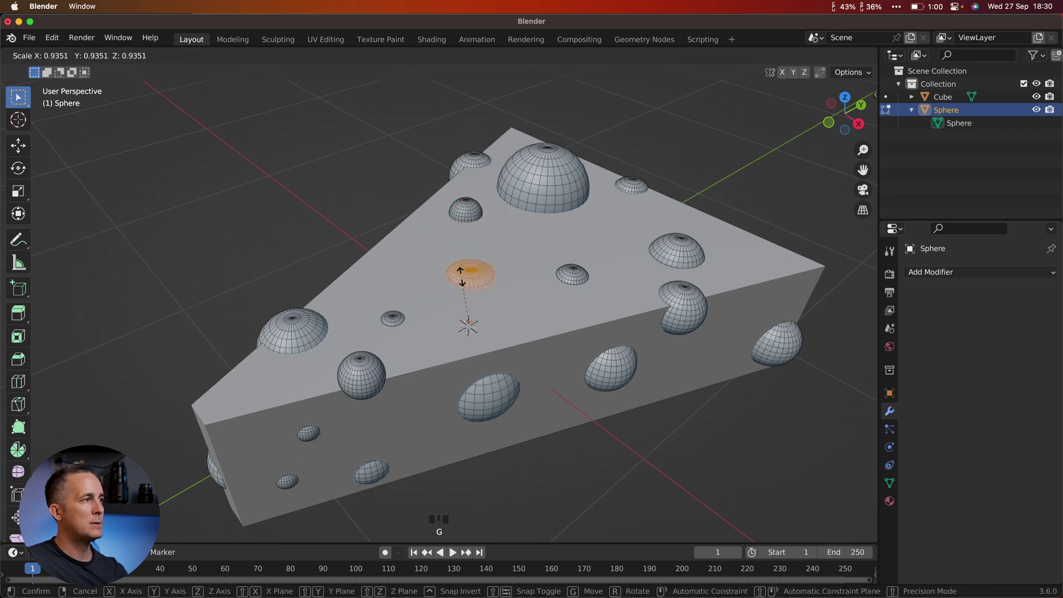
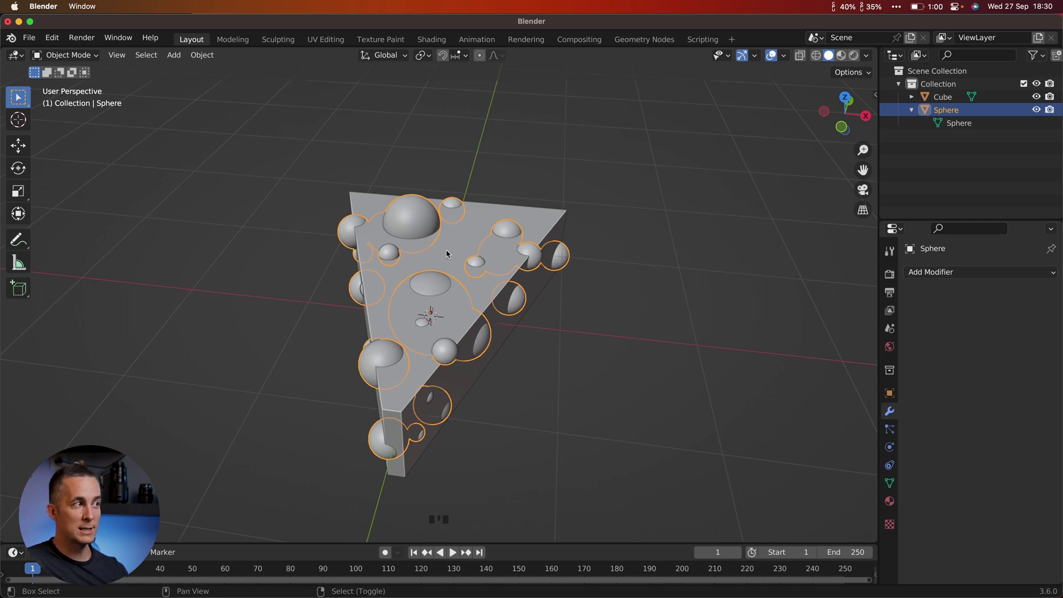
Apply a Bool Tool Difference so the spheres cut cheese-like holes into the wedge
{"action": "right_click", "coordinate": [449, 252]}
{"action": "left_click_drag", "start_coordinate": [483, 311], "coordinate": [485, 322]}
{"action": "key", "text": "ctrl+KP_Subtract"}
{"action": "left_click_drag", "start_coordinate": [527, 321], "coordinate": [492, 317]}
{"action": "scroll", "scroll_direction": "down", "scroll_amount": 3}
{"action": "left_click_drag", "start_coordinate": [502, 295], "coordinate": [734, 225]}
{"action": "left_click_drag", "start_coordinate": [584, 264], "coordinate": [844, 60]}
{"action": "left_click", "coordinate": [843, 61]}
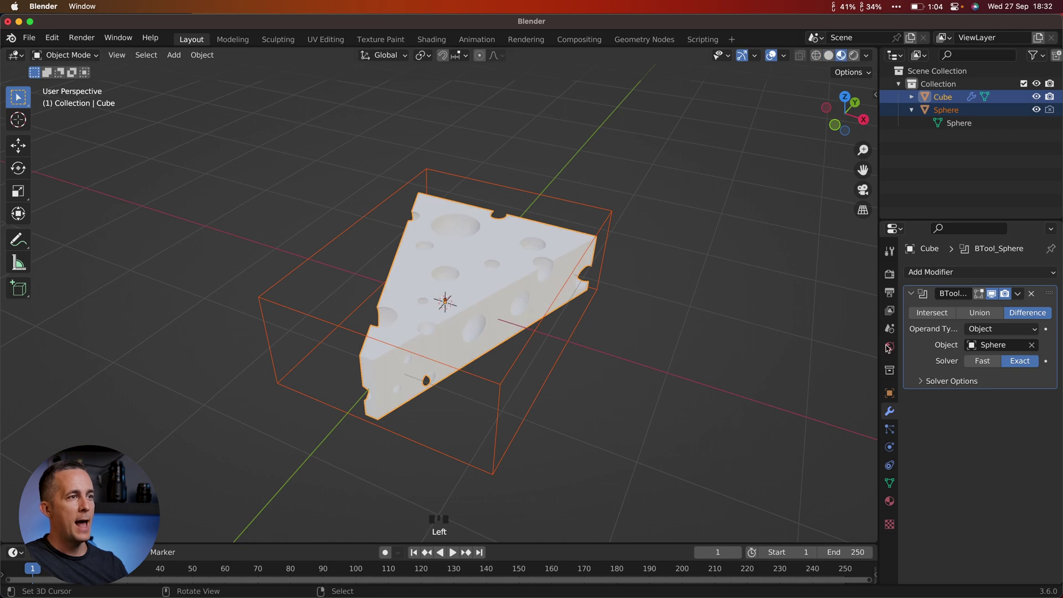
Add a material to the wedge and set its base colour to a warm yellow
{"action": "left_click", "coordinate": [894, 504]}
{"action": "left_click_drag", "start_coordinate": [946, 330], "coordinate": [976, 411]}
{"action": "scroll", "scroll_direction": "down", "scroll_amount": 3}
{"action": "scroll", "scroll_direction": "down", "scroll_amount": 3}
{"action": "left_click", "coordinate": [1021, 399]}
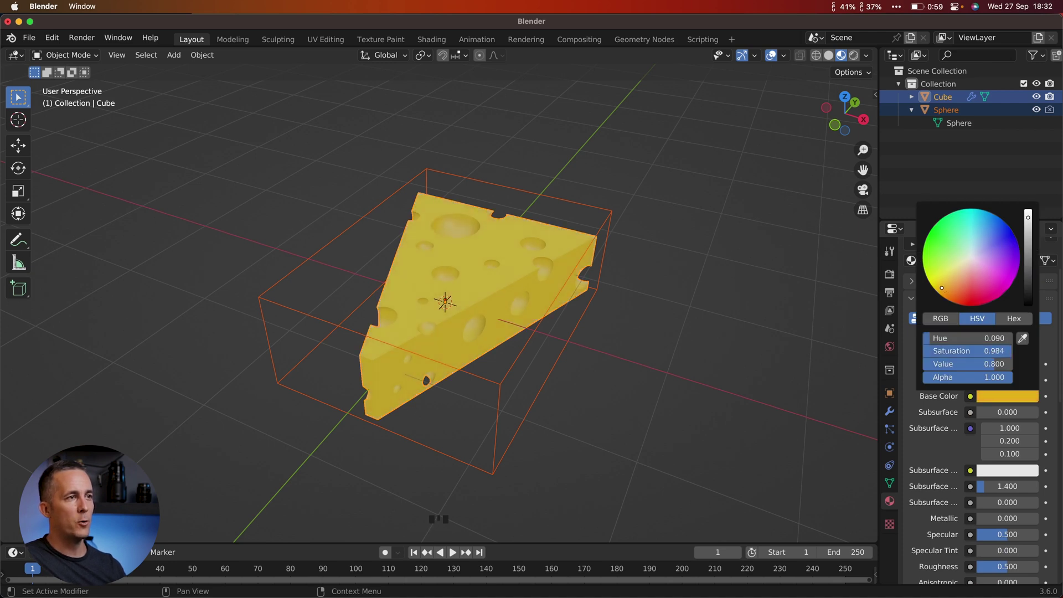
{"action": "left_click_drag", "start_coordinate": [488, 291], "coordinate": [479, 302]}
Hide the cutter spheres in the Outliner so only the holed wedge shows
{"action": "scroll", "scroll_direction": "up", "scroll_amount": 3}
{"action": "middle_click", "coordinate": [482, 280]}
{"action": "scroll", "scroll_direction": "down", "scroll_amount": 3}
{"action": "left_click_drag", "start_coordinate": [1009, 463], "coordinate": [494, 256]}
{"action": "left_click_drag", "start_coordinate": [494, 256], "coordinate": [480, 202]}
{"action": "scroll", "scroll_direction": "down", "scroll_amount": 3}
{"action": "left_click_drag", "start_coordinate": [439, 268], "coordinate": [1038, 113]}
{"action": "left_click", "coordinate": [1038, 113]}
Make the wedge's yellow brighter and more saturated, with higher roughness and some subsurface
{"action": "left_click_drag", "start_coordinate": [650, 233], "coordinate": [976, 347]}
{"action": "scroll", "scroll_direction": "up", "scroll_amount": 3}
{"action": "scroll", "scroll_direction": "up", "scroll_amount": 3}
{"action": "scroll", "scroll_direction": "up", "scroll_amount": 3}
{"action": "left_click_drag", "start_coordinate": [986, 437], "coordinate": [1011, 496]}
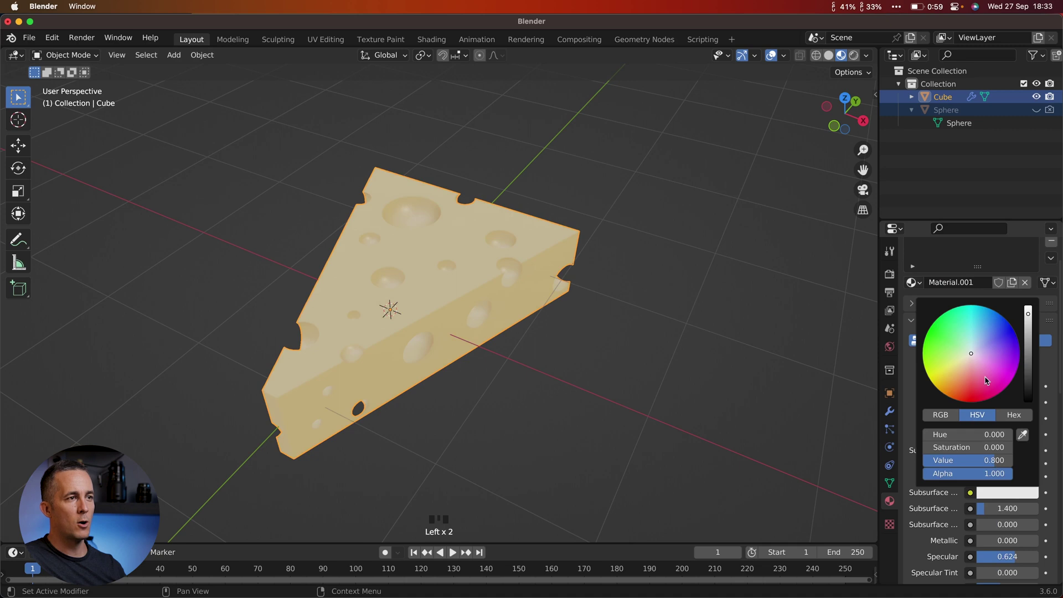